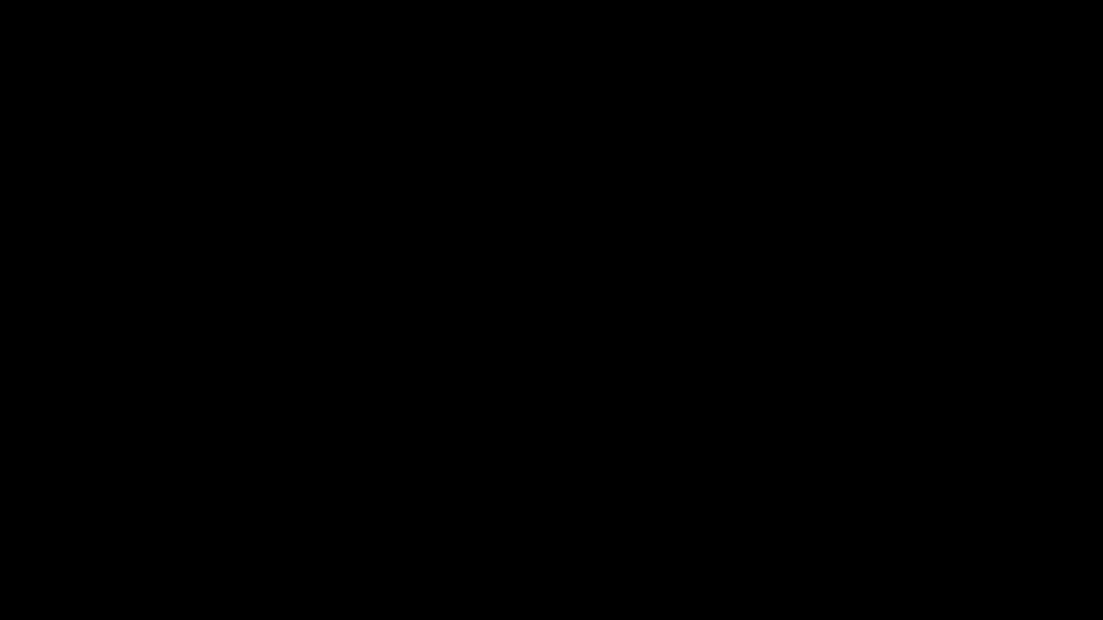
Start a fresh empty FreeCAD document
{"action": "left_click", "coordinate": [750, 210]}
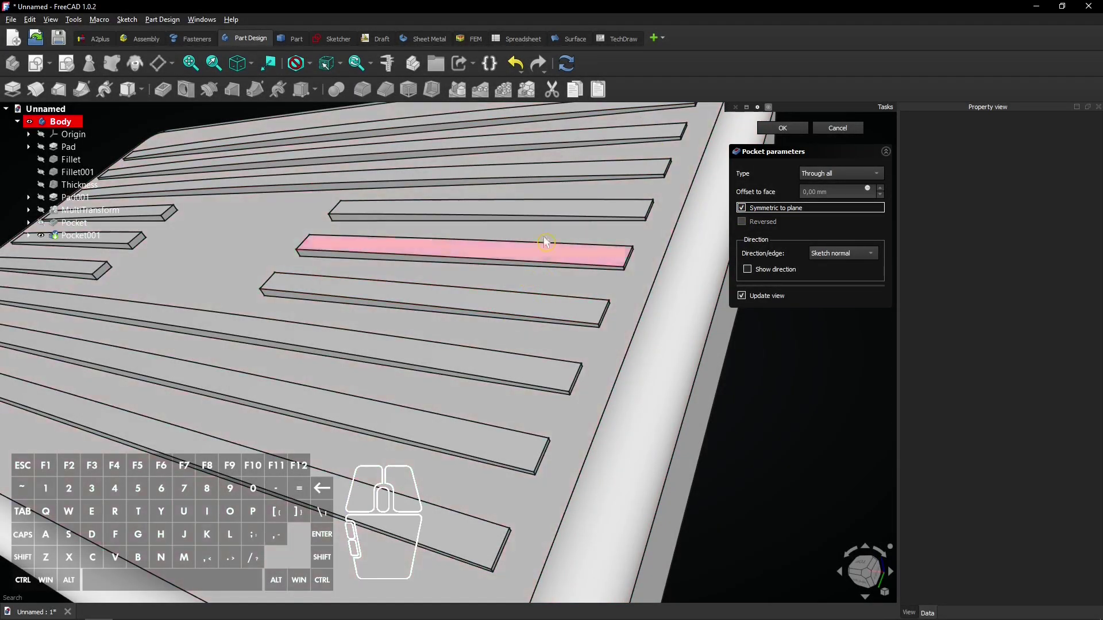
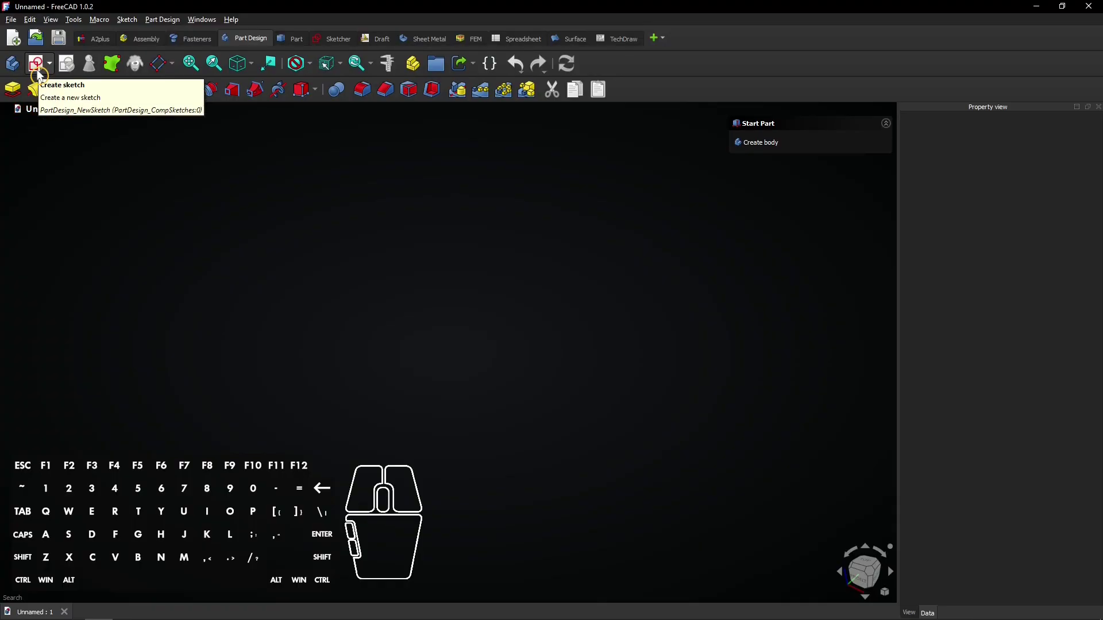
Sketch a centred 90 by 60 mm rectangle on the XY plane in a new body
{"action": "left_click", "coordinate": [43, 72]}
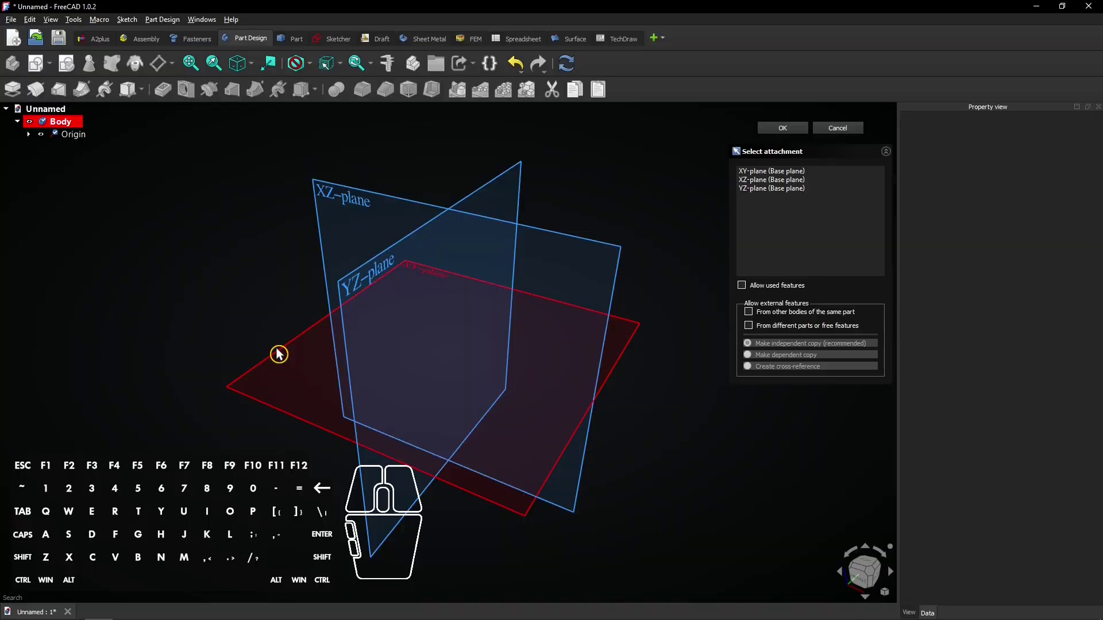
{"action": "left_click", "coordinate": [282, 350]}
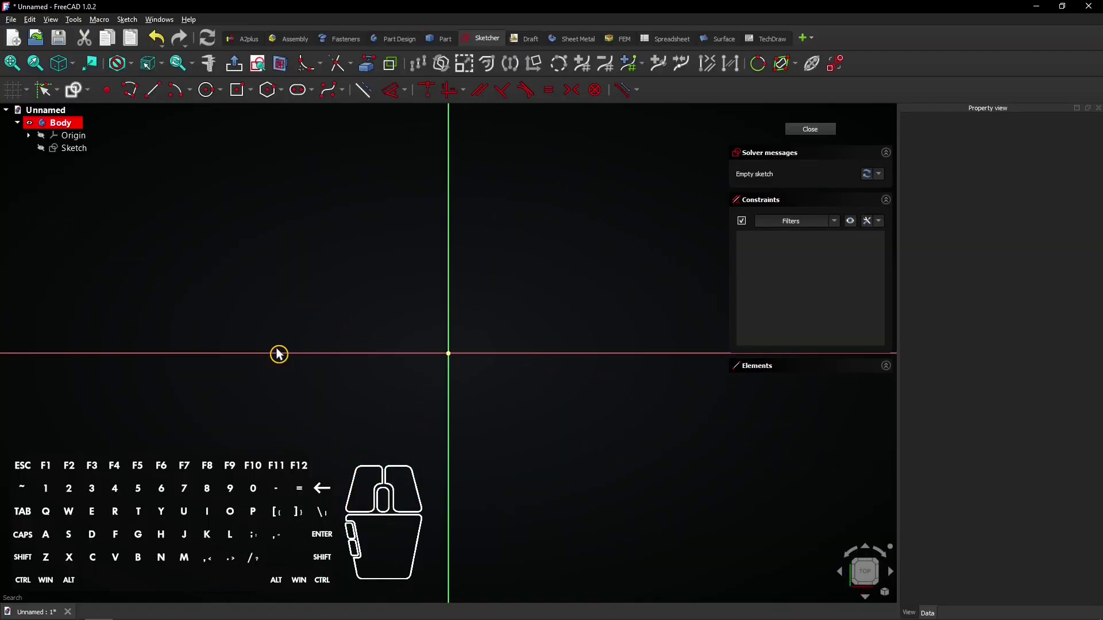
{"action": "left_click", "coordinate": [256, 98]}
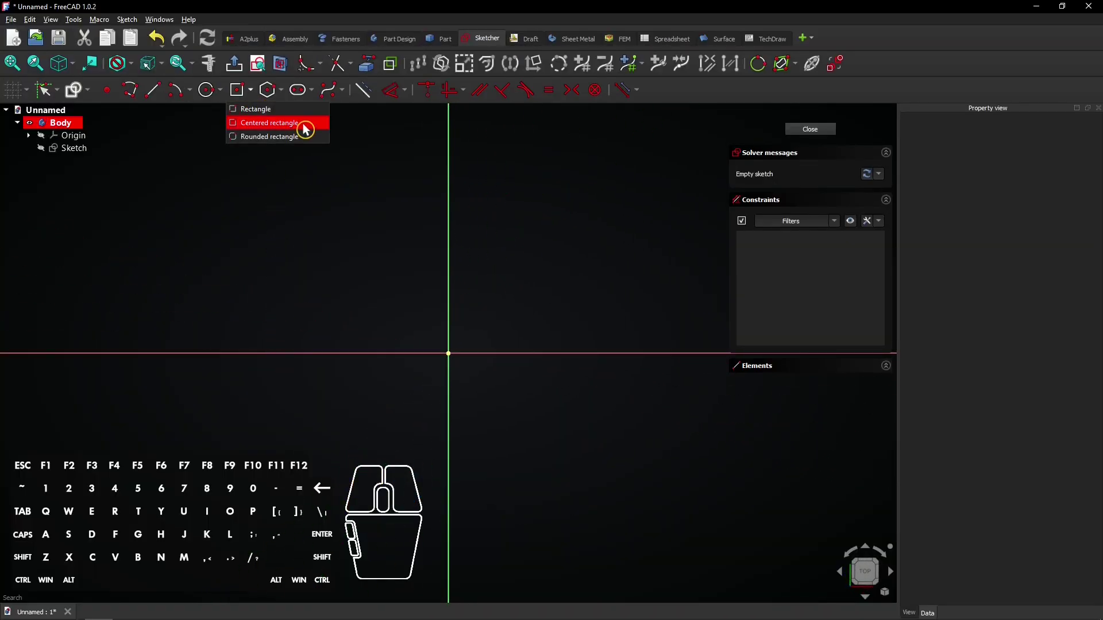
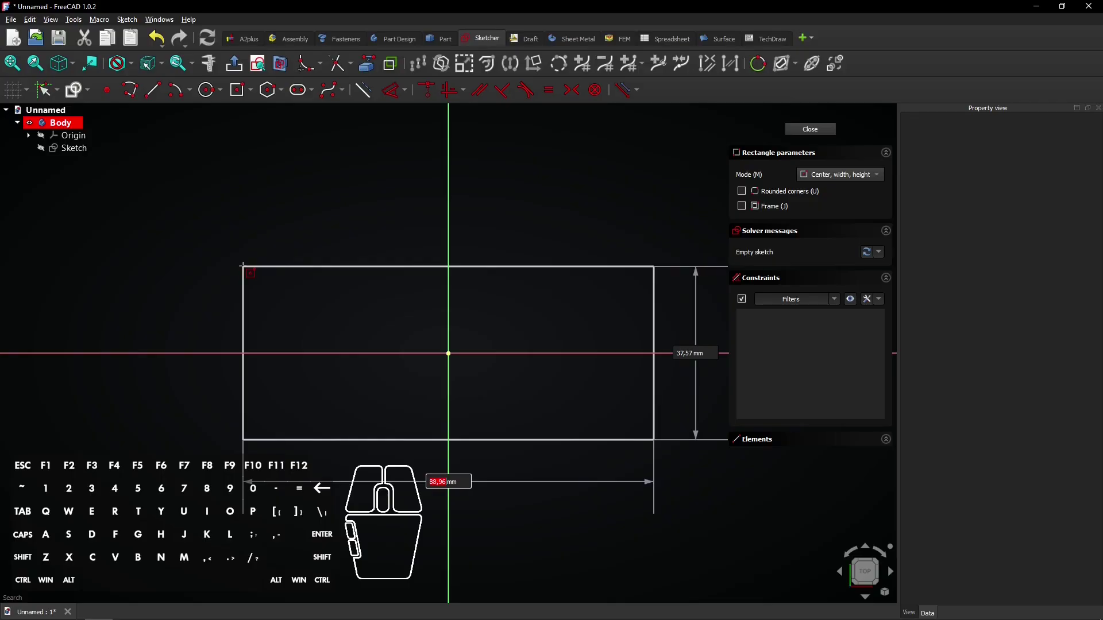
{"action": "key", "text": "Tab"}
{"action": "key", "text": "6"}
{"action": "key", "text": "0"}
{"action": "key", "text": "Return"}
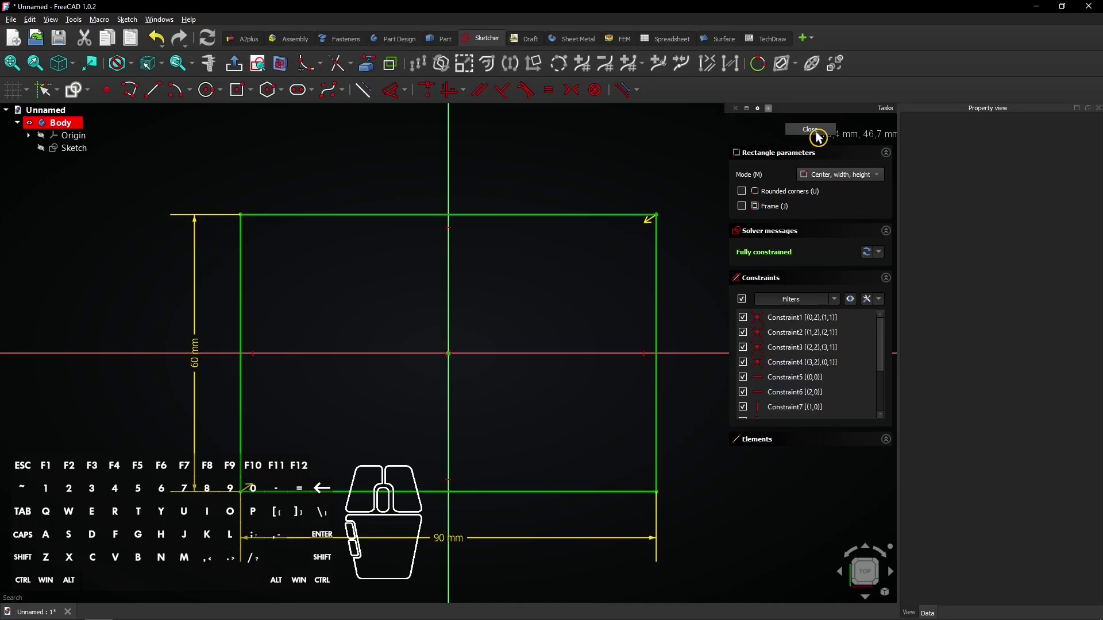
Pad the rectangle sketch 10 mm in the reversed direction into a solid plate
{"action": "left_click", "coordinate": [821, 135]}
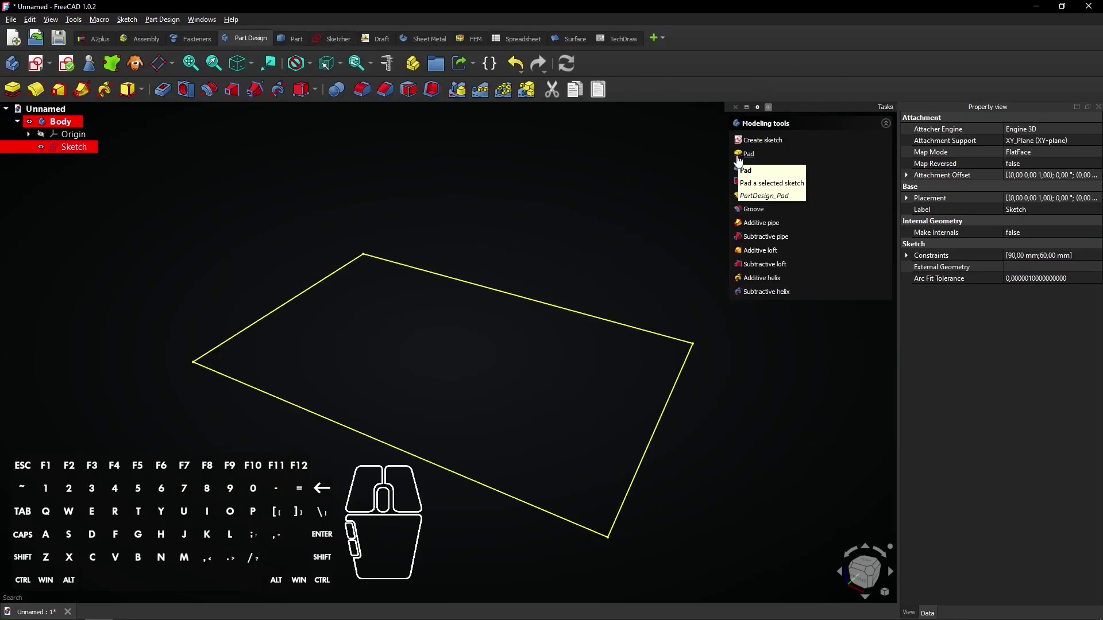
{"action": "left_click", "coordinate": [740, 163]}
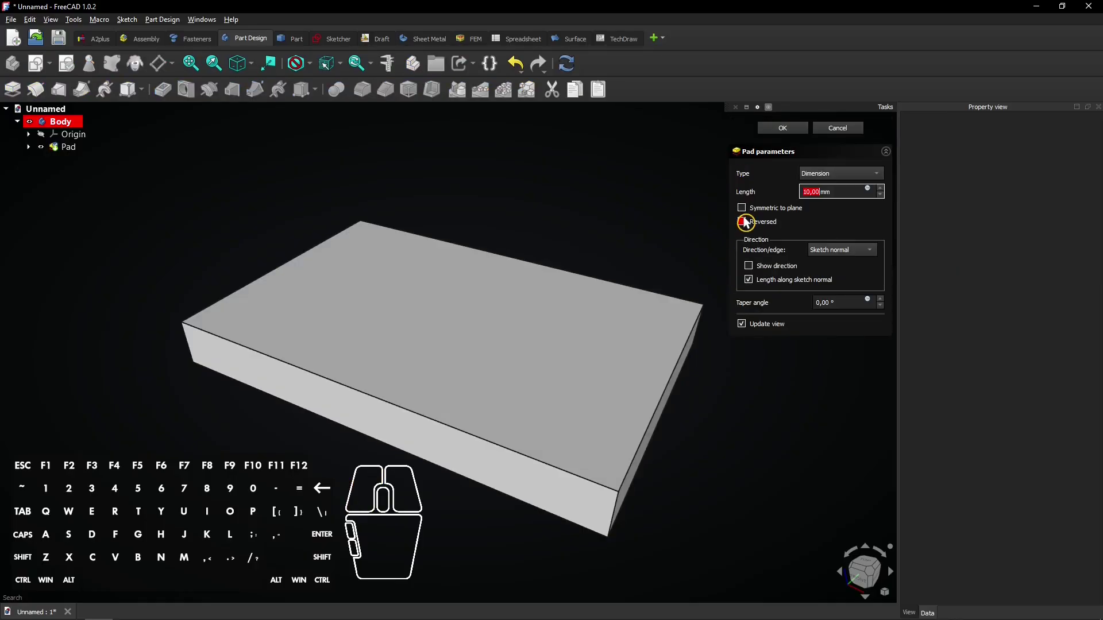
{"action": "left_click", "coordinate": [749, 222]}
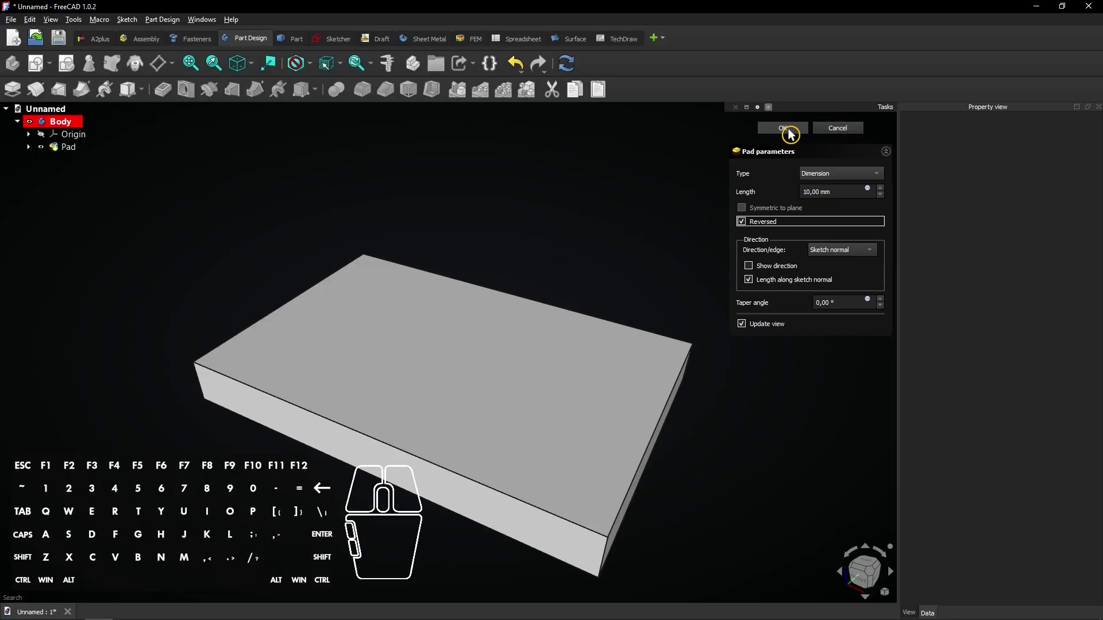
{"action": "left_click", "coordinate": [799, 132]}
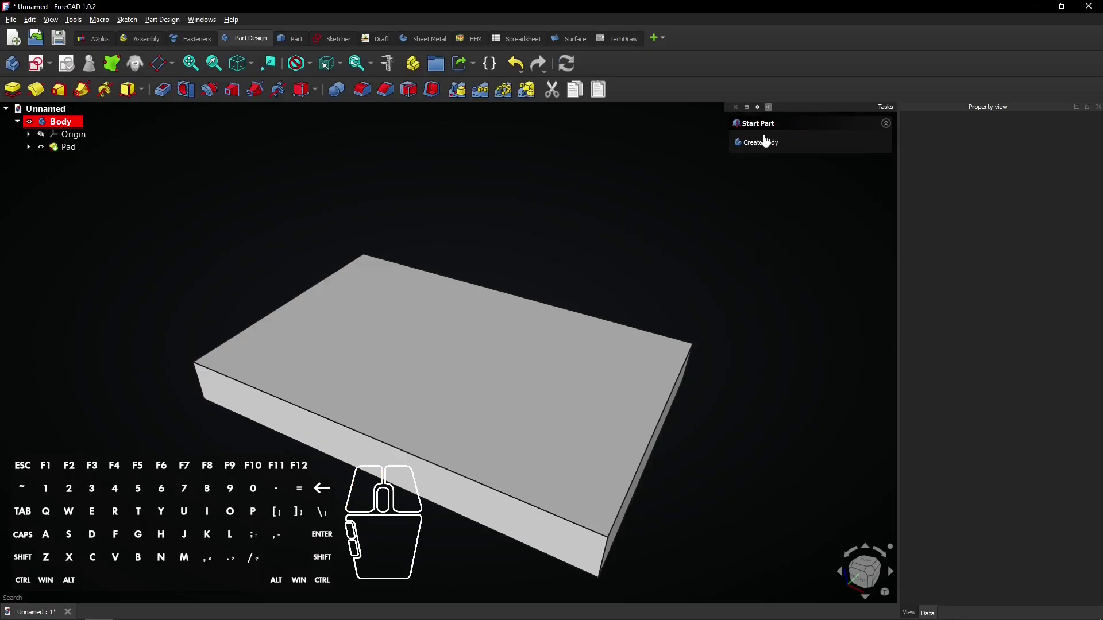
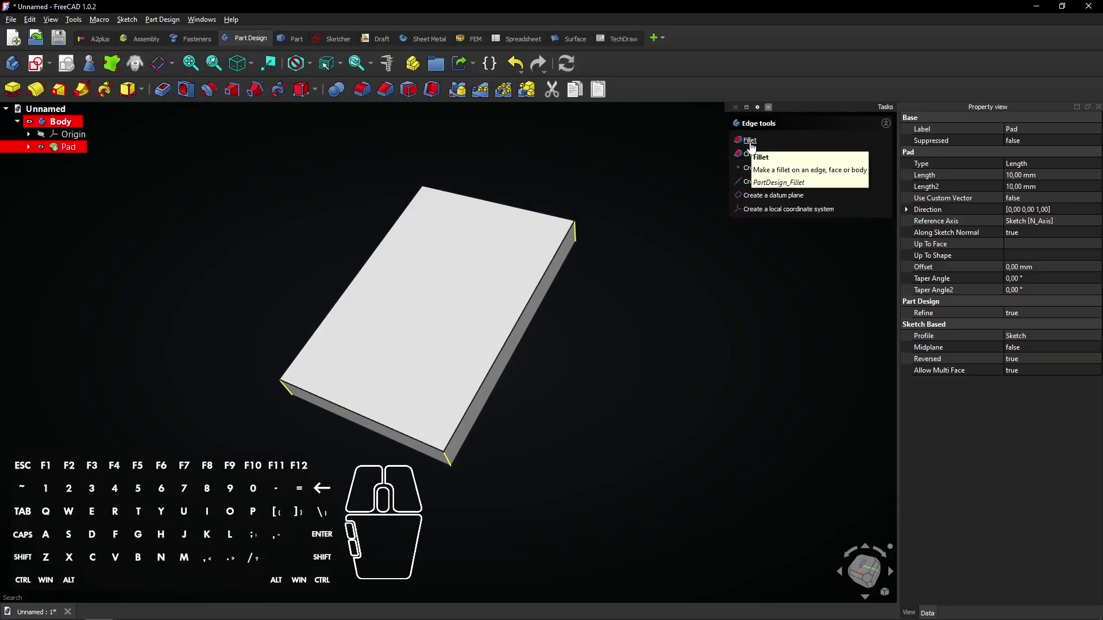
Fillet the four vertical corner edges with a 5 mm radius
{"action": "left_click", "coordinate": [754, 150]}
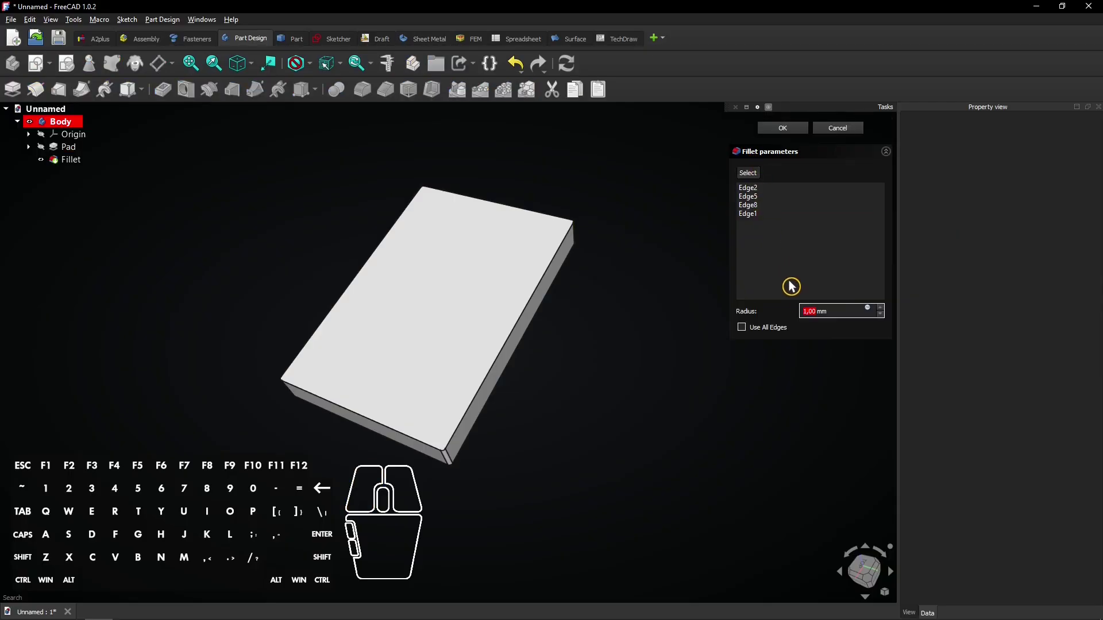
{"action": "key", "text": "5"}
{"action": "left_click", "coordinate": [803, 309]}
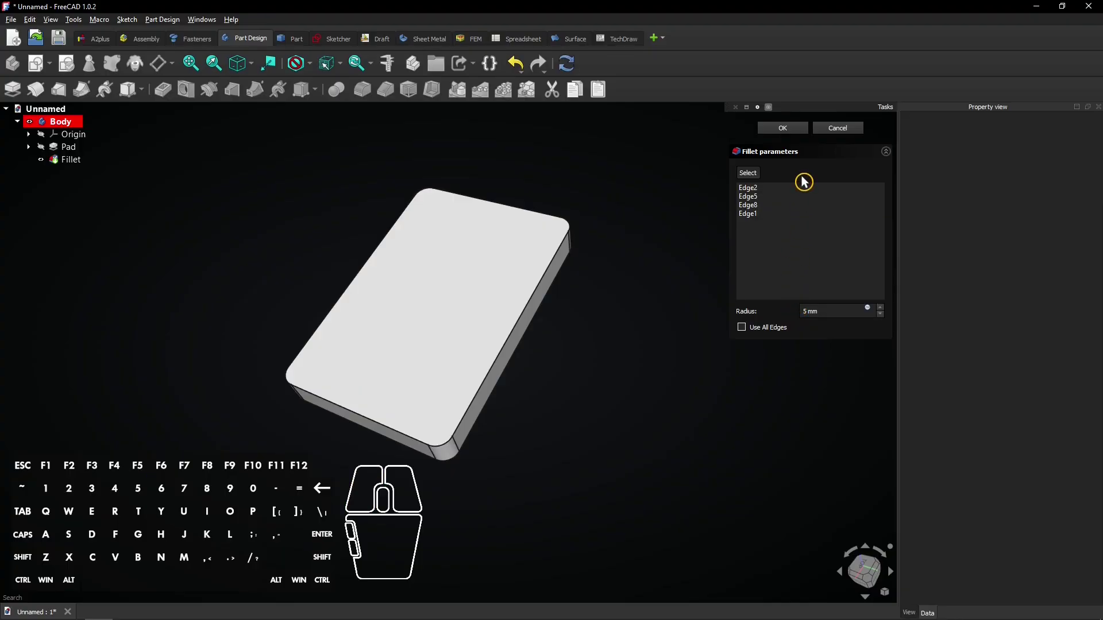
{"action": "left_click", "coordinate": [792, 137]}
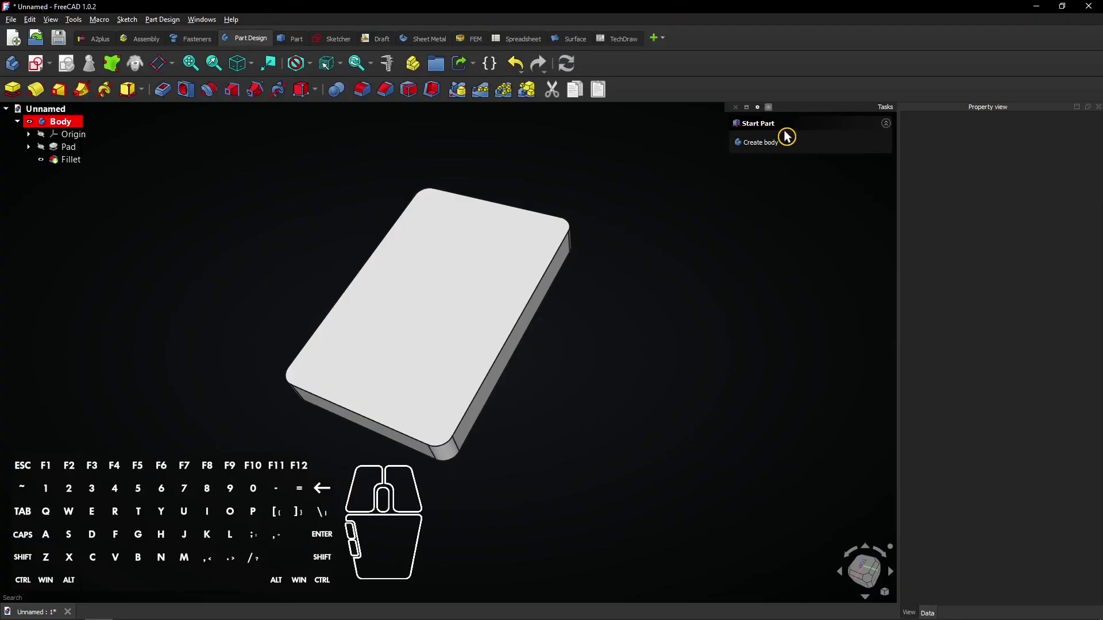
Fillet the edges of the top face with a 3 mm radius as Fillet001
{"action": "left_click", "coordinate": [424, 310]}
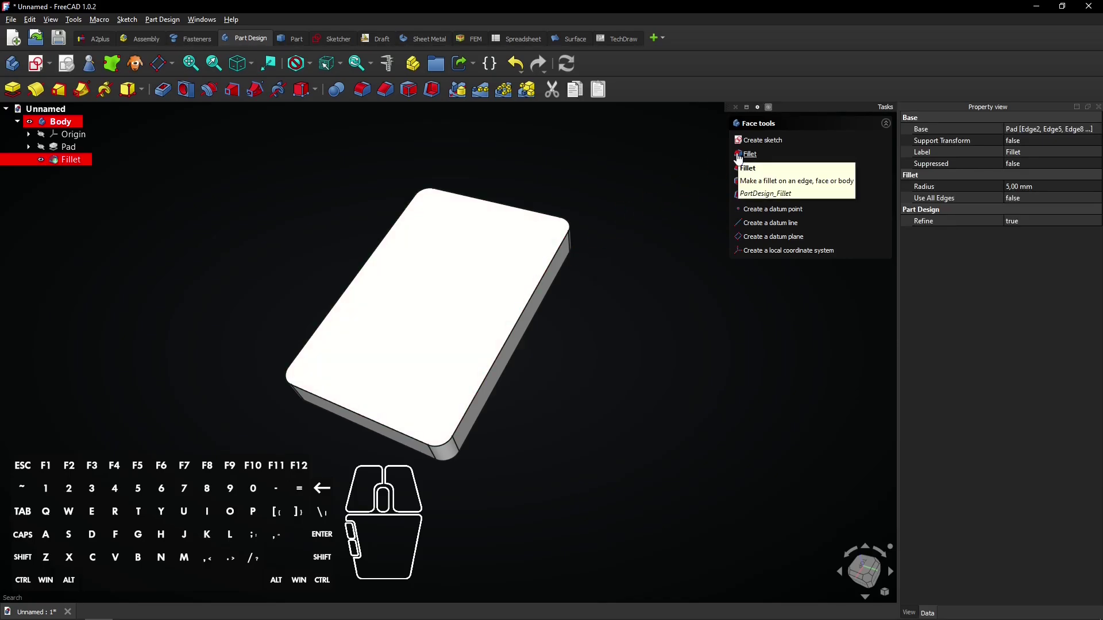
{"action": "left_click", "coordinate": [741, 161]}
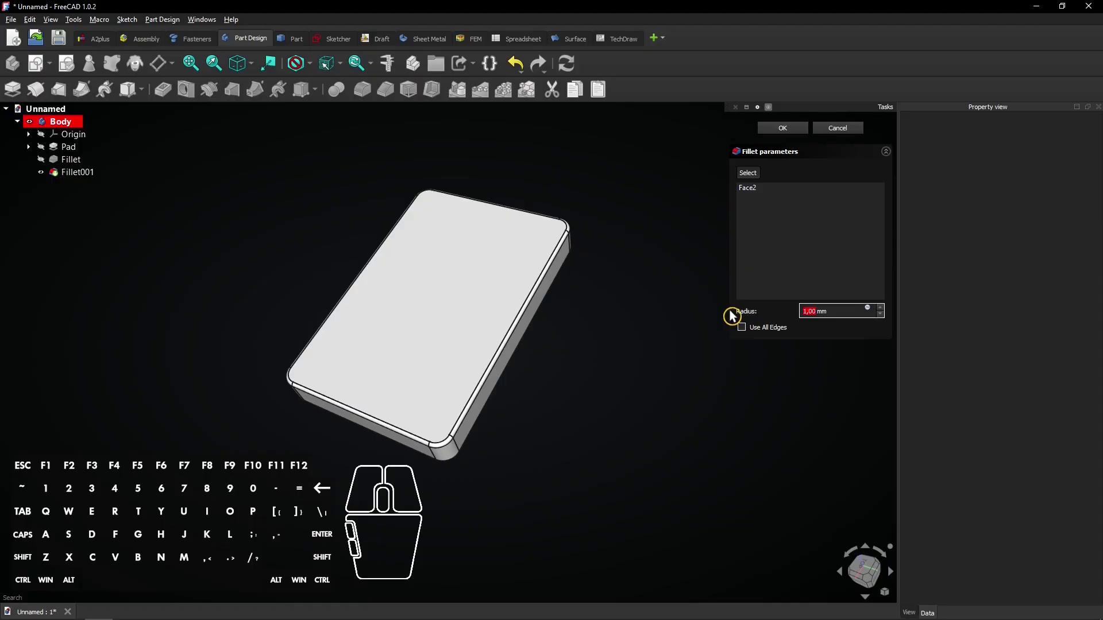
{"action": "key", "text": "3"}
{"action": "left_click", "coordinate": [819, 329]}
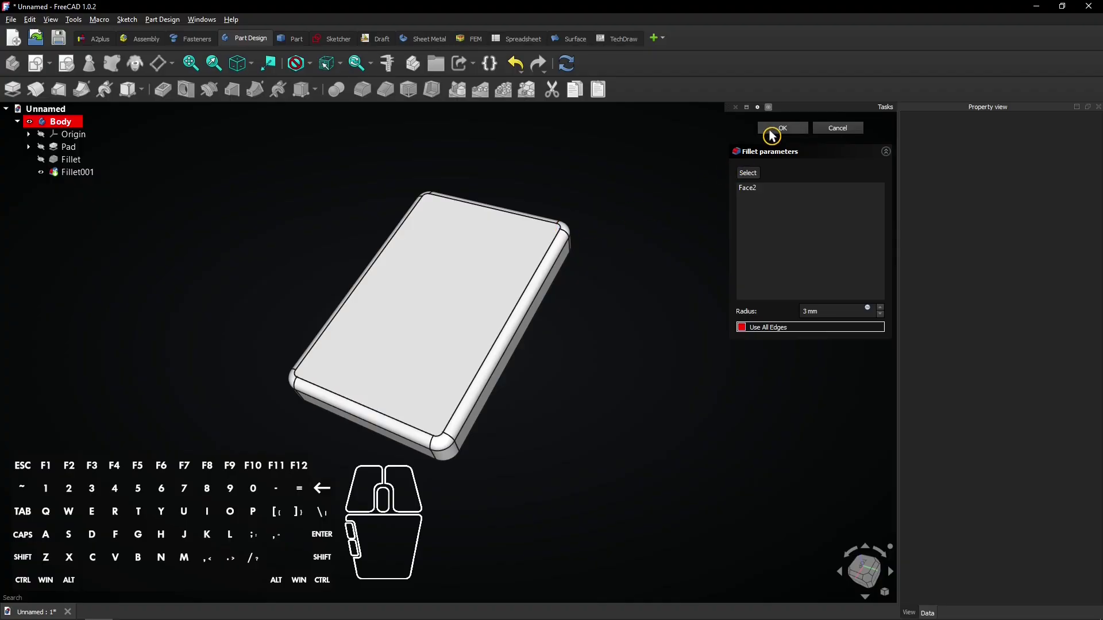
{"action": "left_click", "coordinate": [775, 132]}
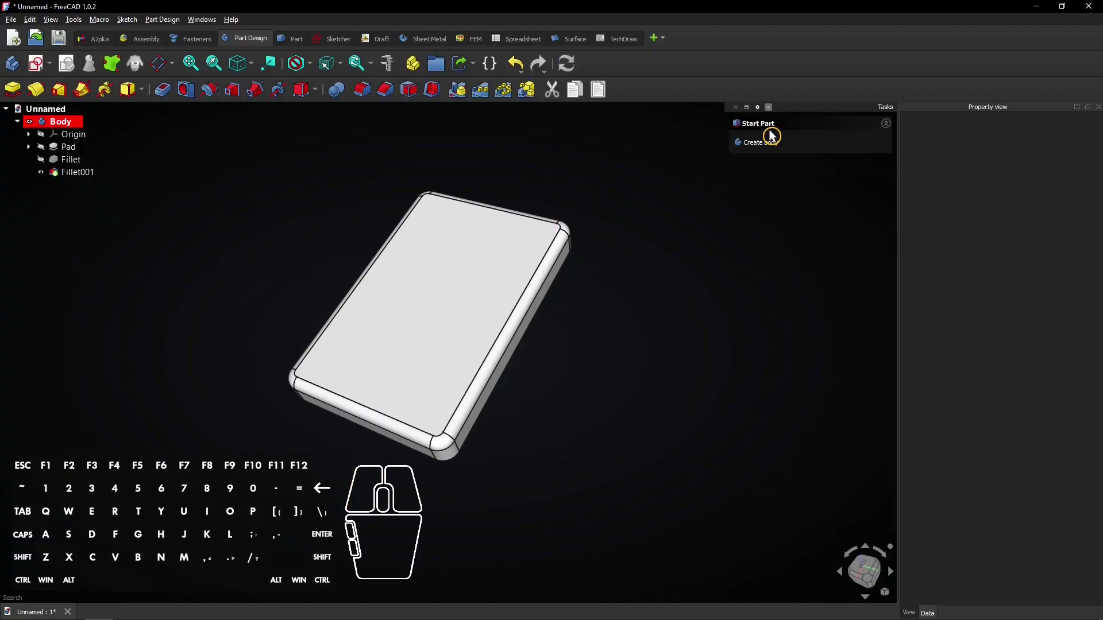
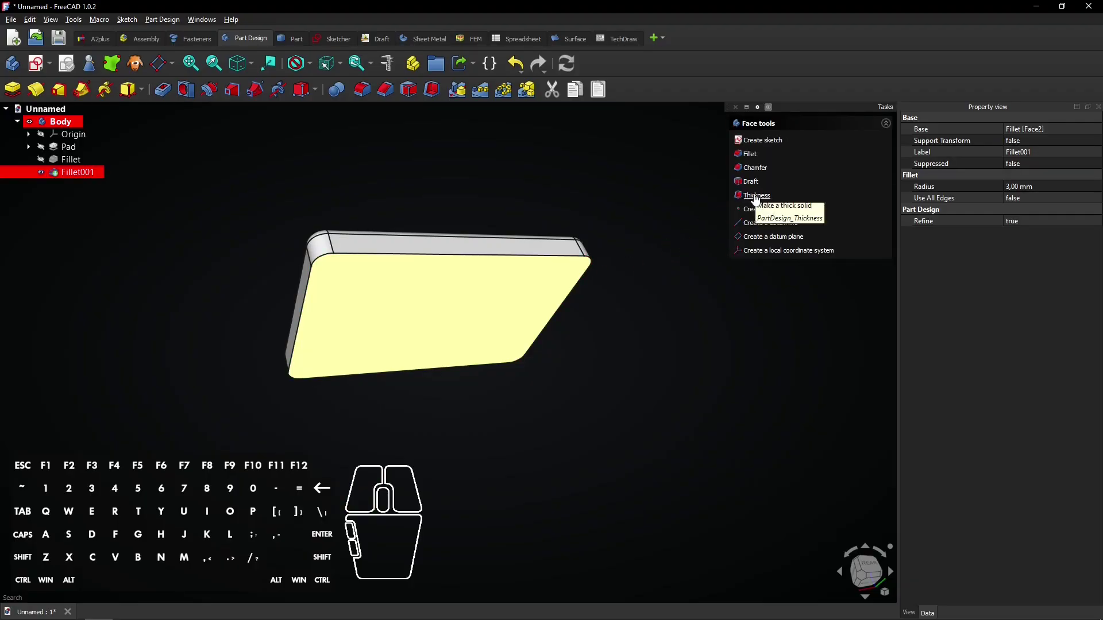
Apply a 1.5 mm inward Thickness from the bottom face, hollowing the plate into a shell
{"action": "left_click", "coordinate": [757, 202]}
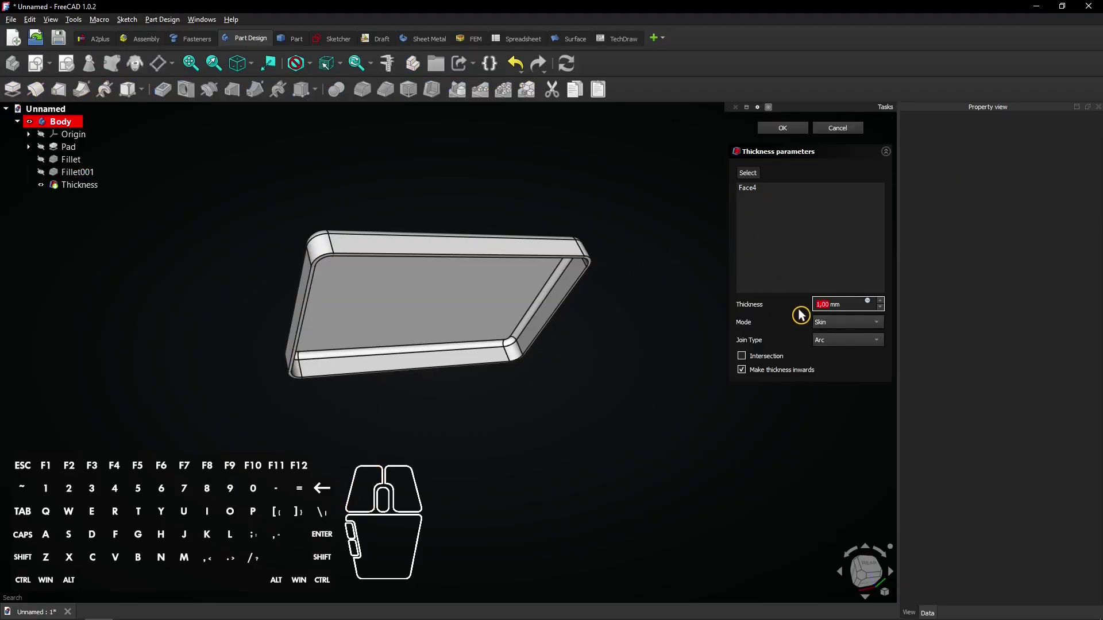
{"action": "key", "text": "1"}
{"action": "key", "text": ","}
{"action": "key", "text": "5"}
{"action": "left_click", "coordinate": [810, 311]}
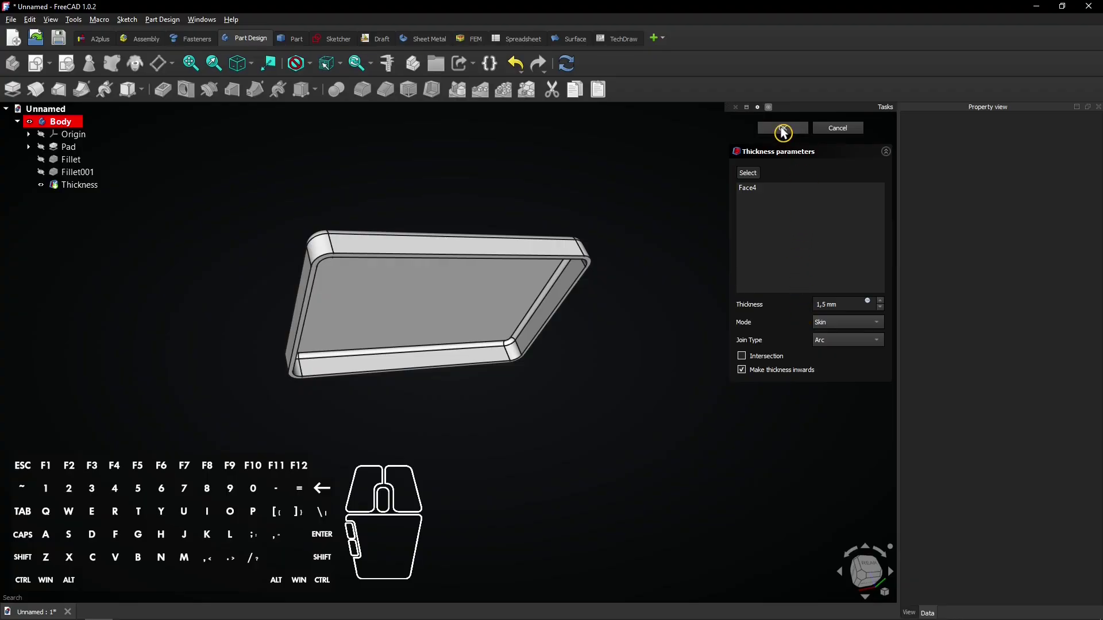
{"action": "left_click", "coordinate": [786, 129]}
{"action": "left_click_drag", "start_coordinate": [447, 418], "coordinate": [468, 515]}
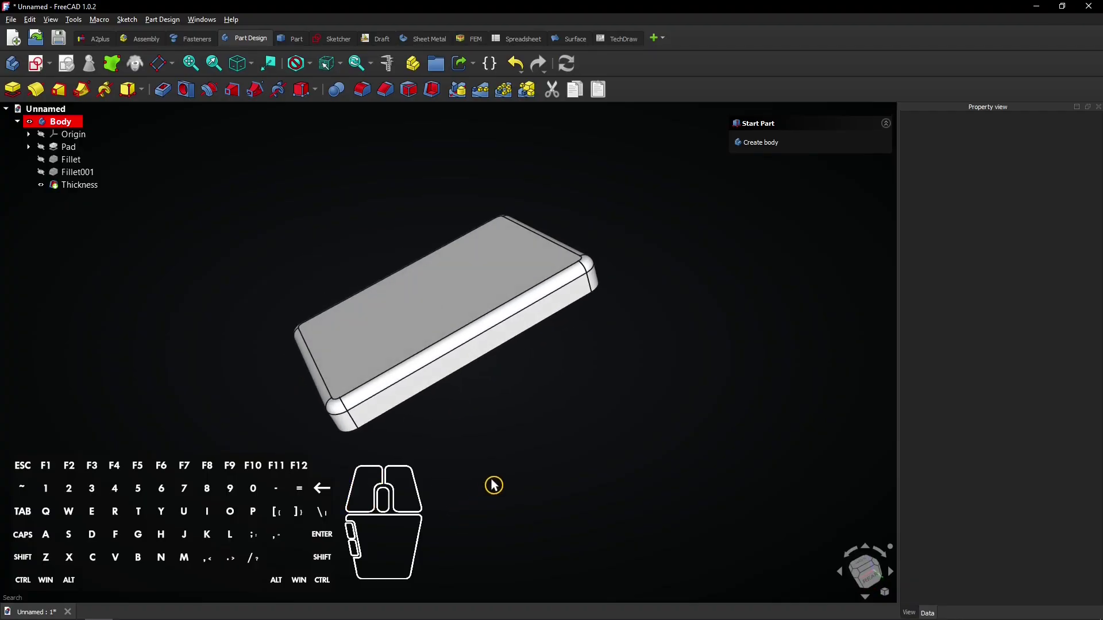
{"action": "left_click_drag", "start_coordinate": [634, 319], "coordinate": [660, 367]}
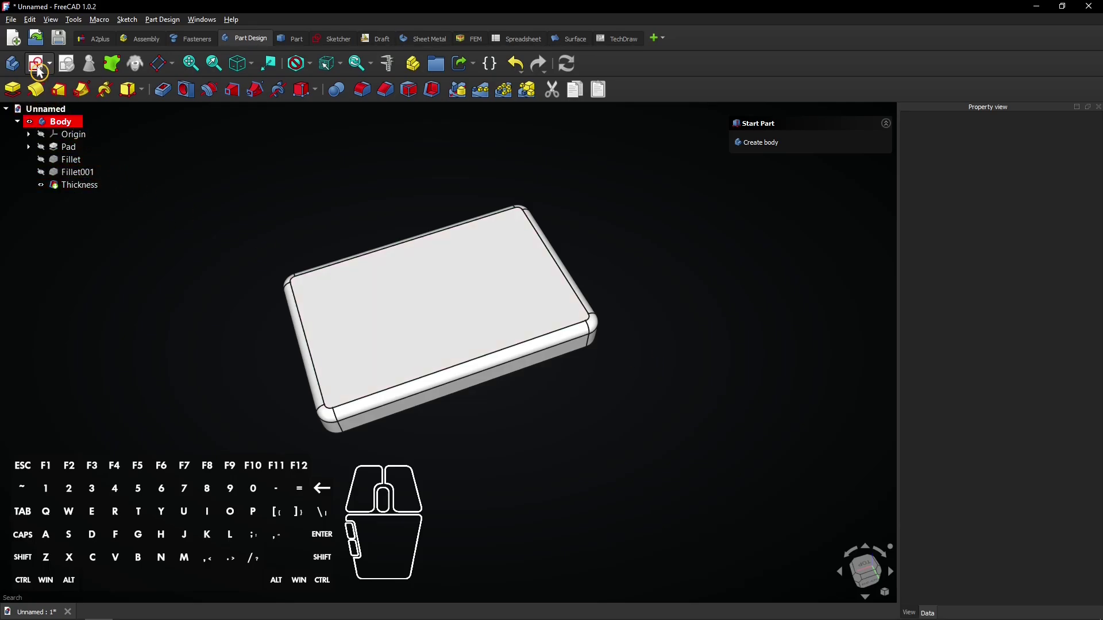
Start Sketch001 on the XY plane with the centred rectangle tool active
{"action": "left_click", "coordinate": [43, 68]}
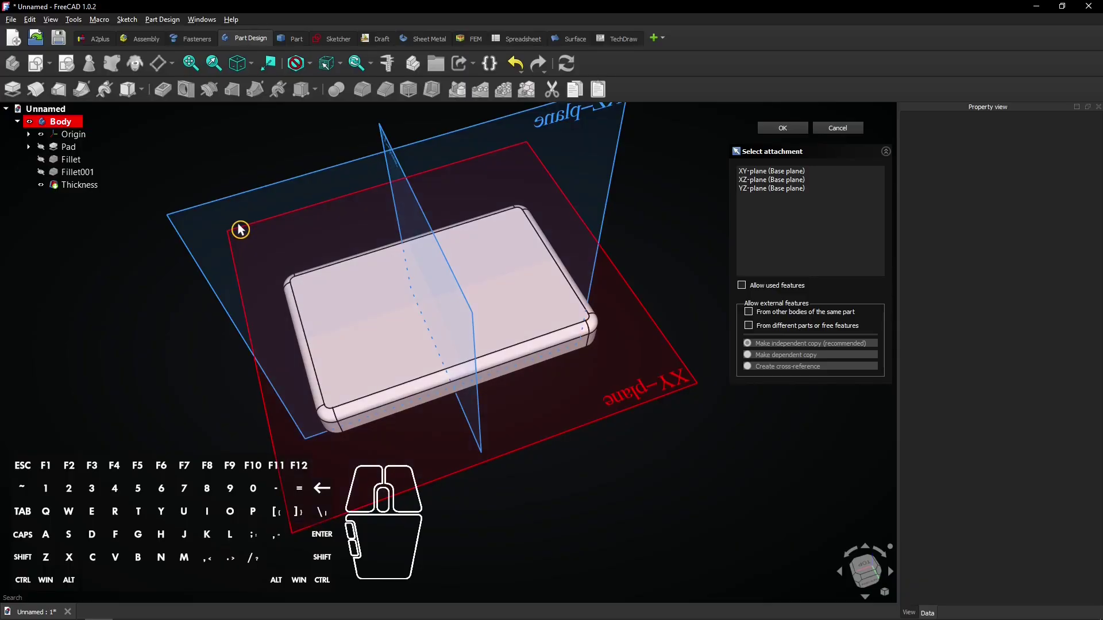
{"action": "left_click", "coordinate": [243, 226]}
{"action": "left_click_drag", "start_coordinate": [341, 269], "coordinate": [369, 277]}
{"action": "left_click_drag", "start_coordinate": [401, 273], "coordinate": [338, 182]}
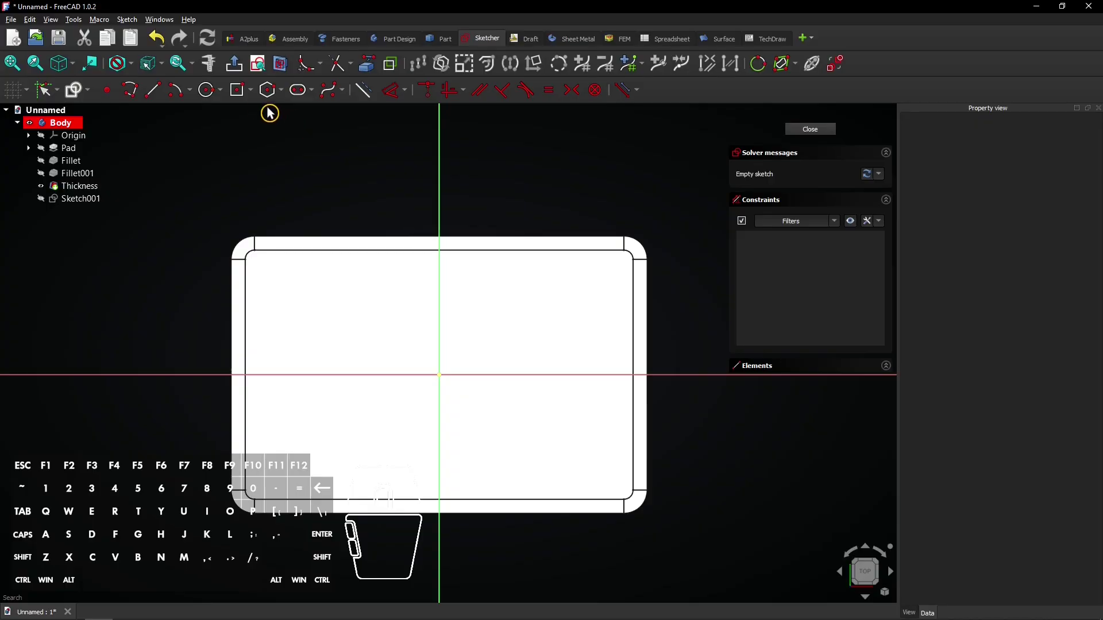
{"action": "left_click", "coordinate": [249, 95]}
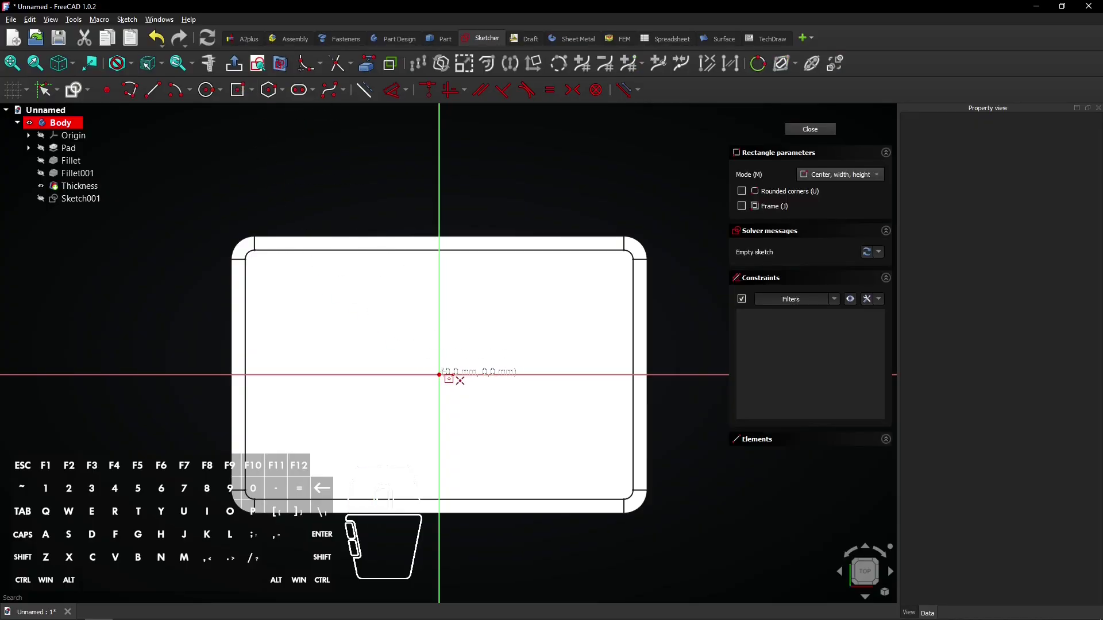
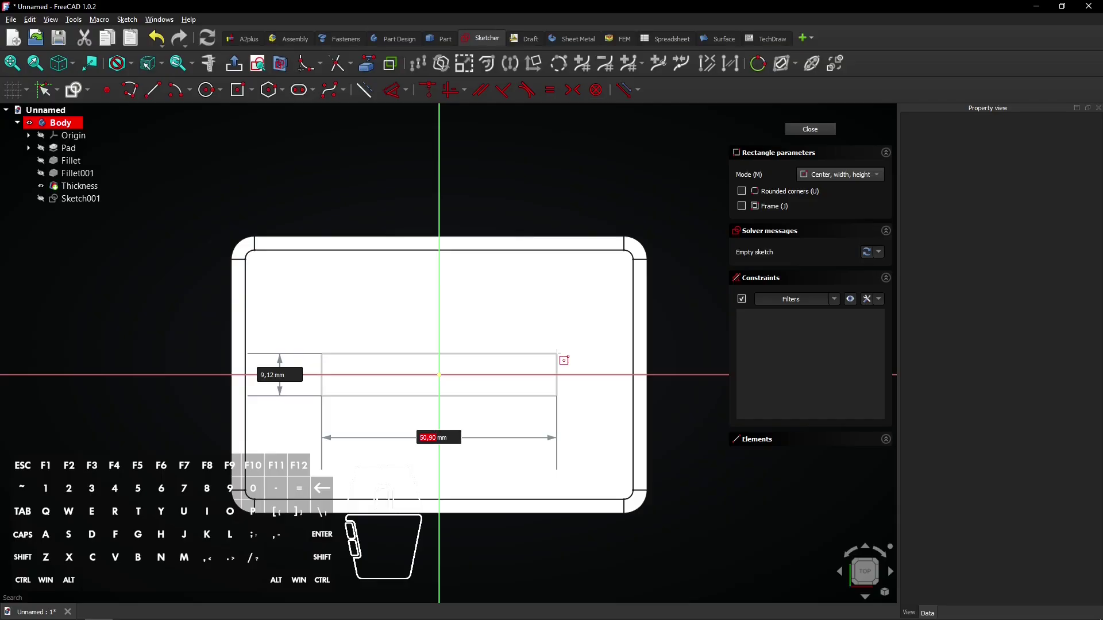
Draw a trial 80 by 2 centred rectangle, then undo it ready to redraw
{"action": "key", "text": "8"}
{"action": "key", "text": "0"}
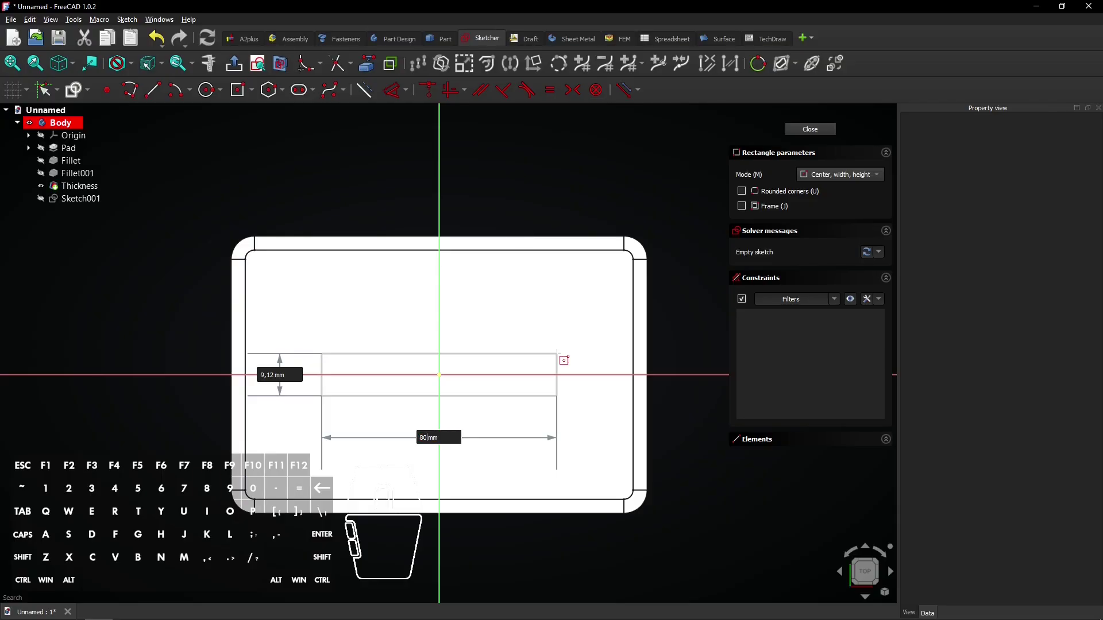
{"action": "key", "text": "Tab"}
{"action": "key", "text": "2"}
{"action": "key", "text": "Return"}
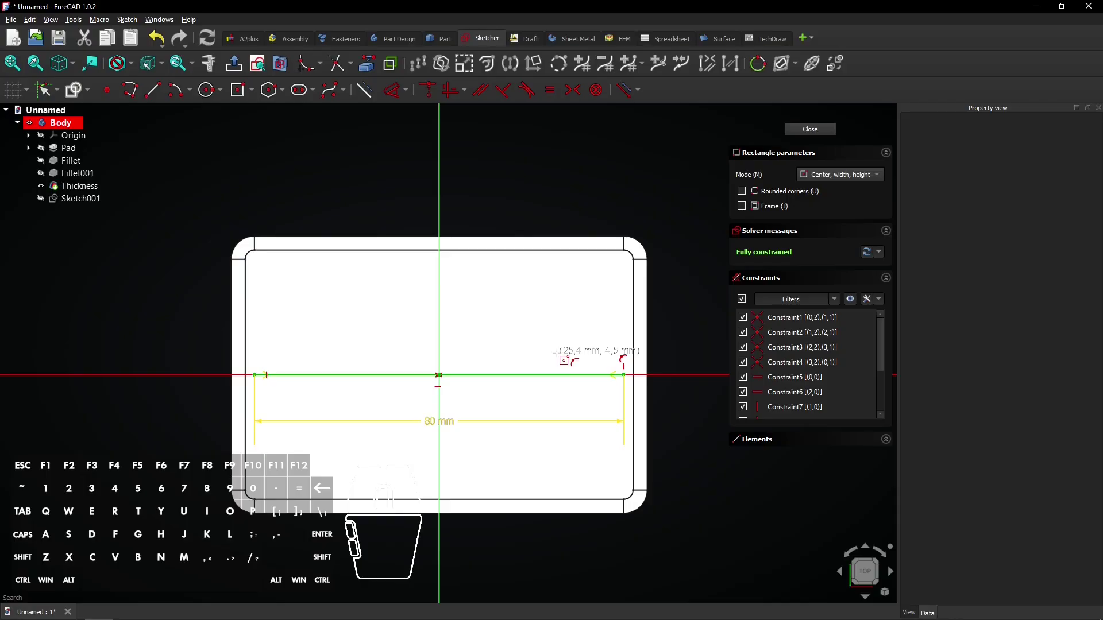
{"action": "key", "text": "ctrl+z"}
{"action": "key", "text": "ctrl+z"}
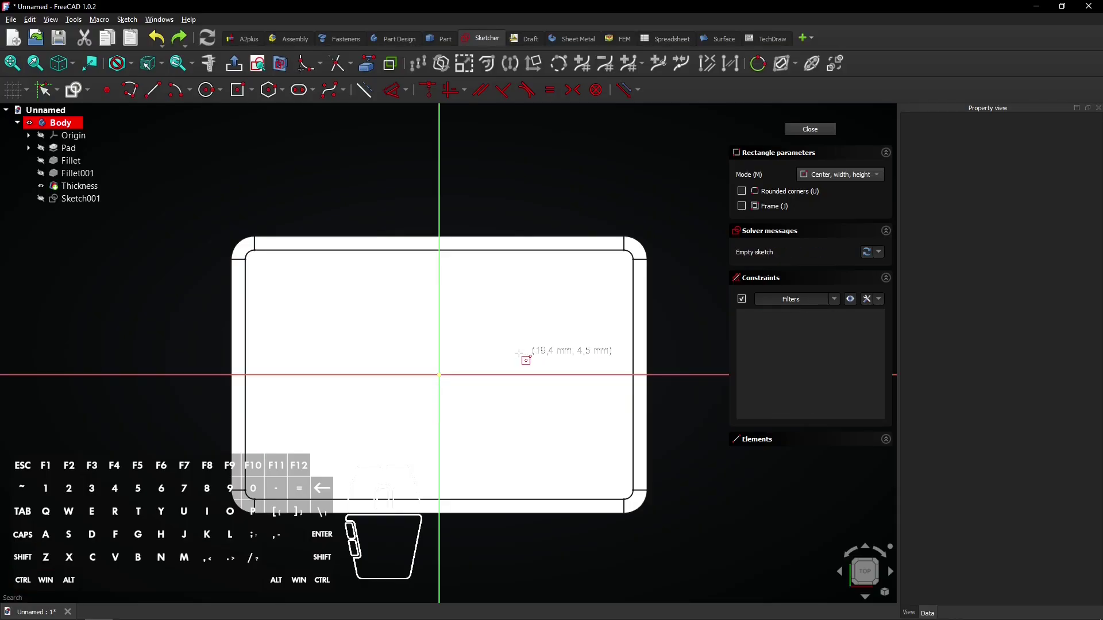
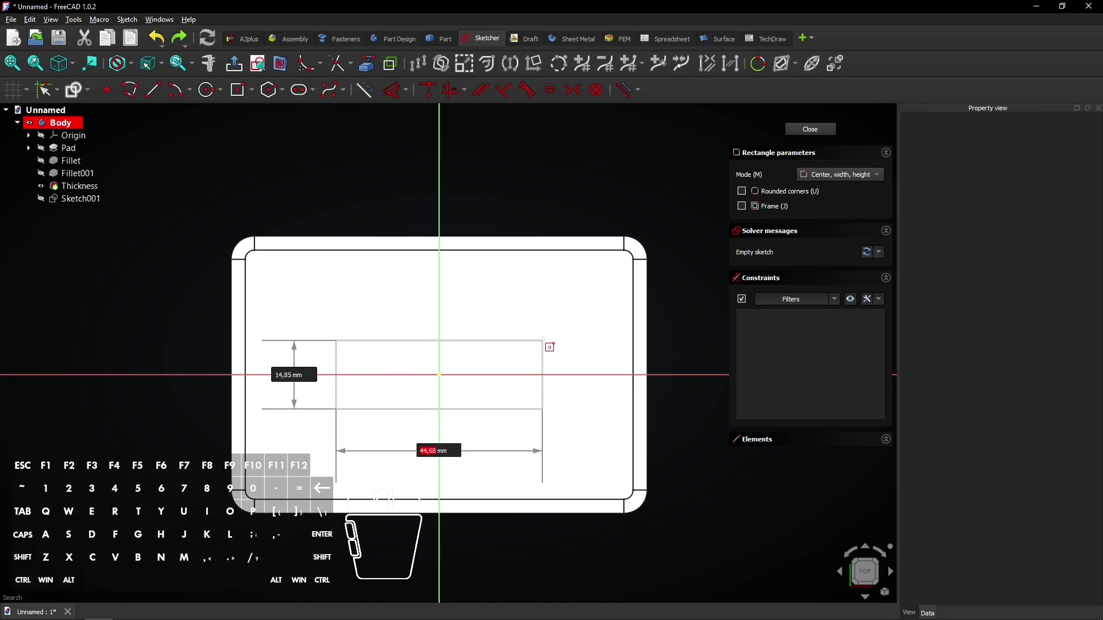
Constrain the centred strip to 80 mm wide and 2 mm tall, then close Sketch001
{"action": "key", "text": "0"}
{"action": "key", "text": "Tab"}
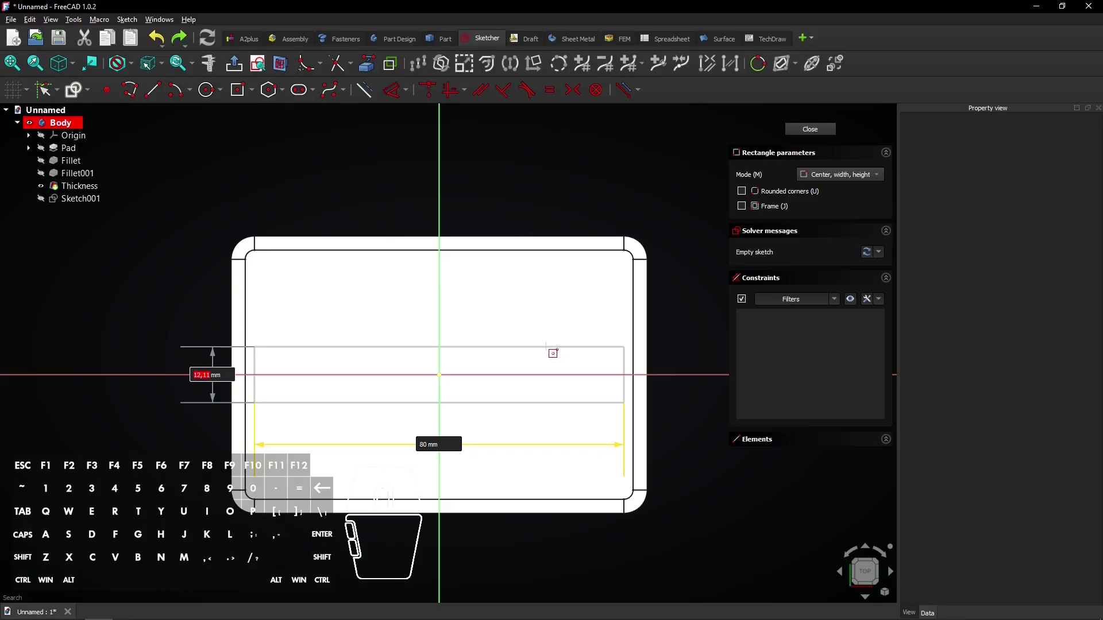
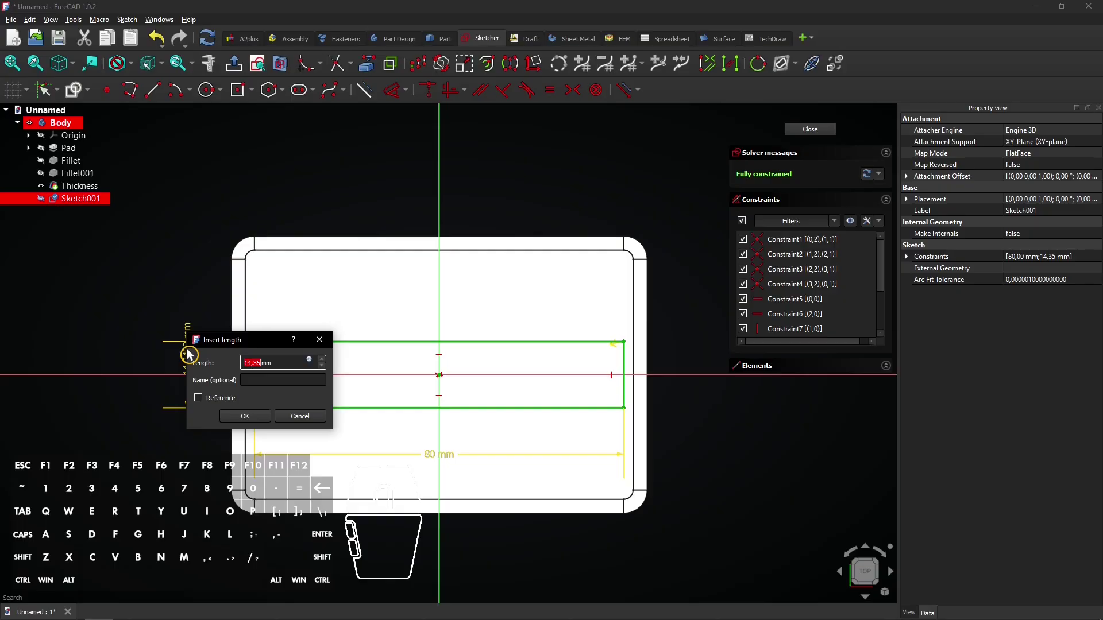
{"action": "key", "text": "2"}
{"action": "key", "text": "Return"}
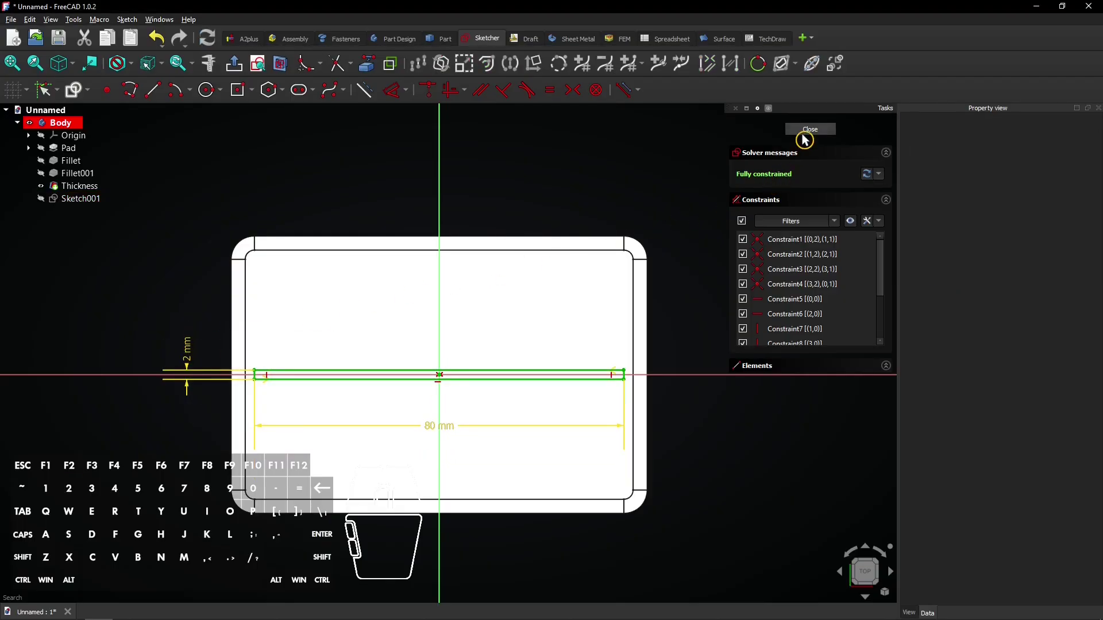
{"action": "left_click", "coordinate": [808, 131]}
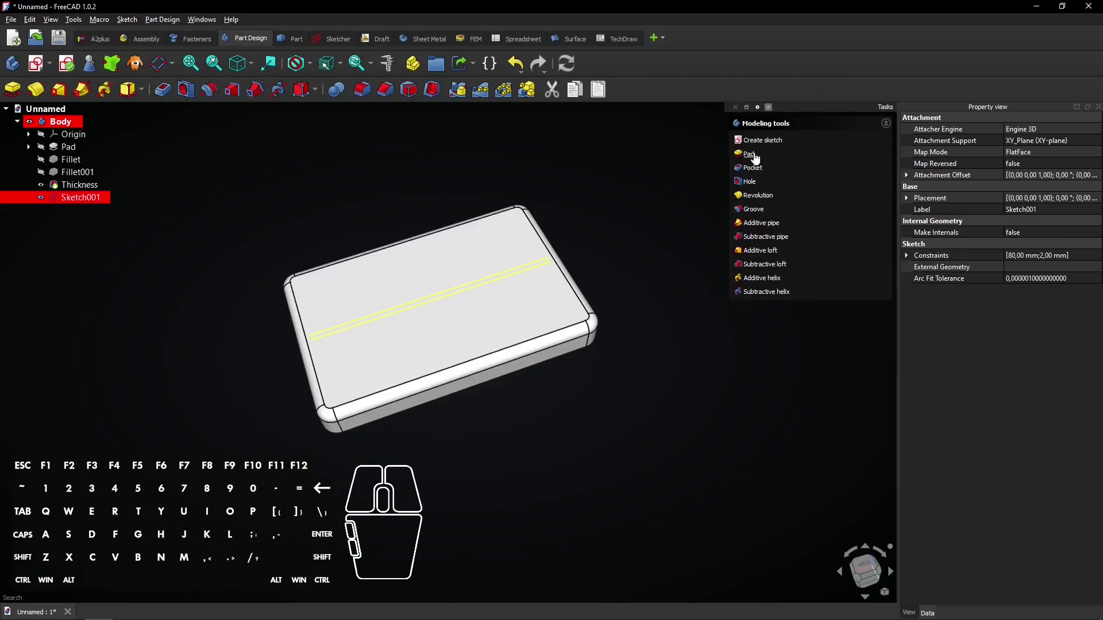
Pad the strip sketch 1 mm into a thin raised rib, Pad001
{"action": "left_click", "coordinate": [758, 160]}
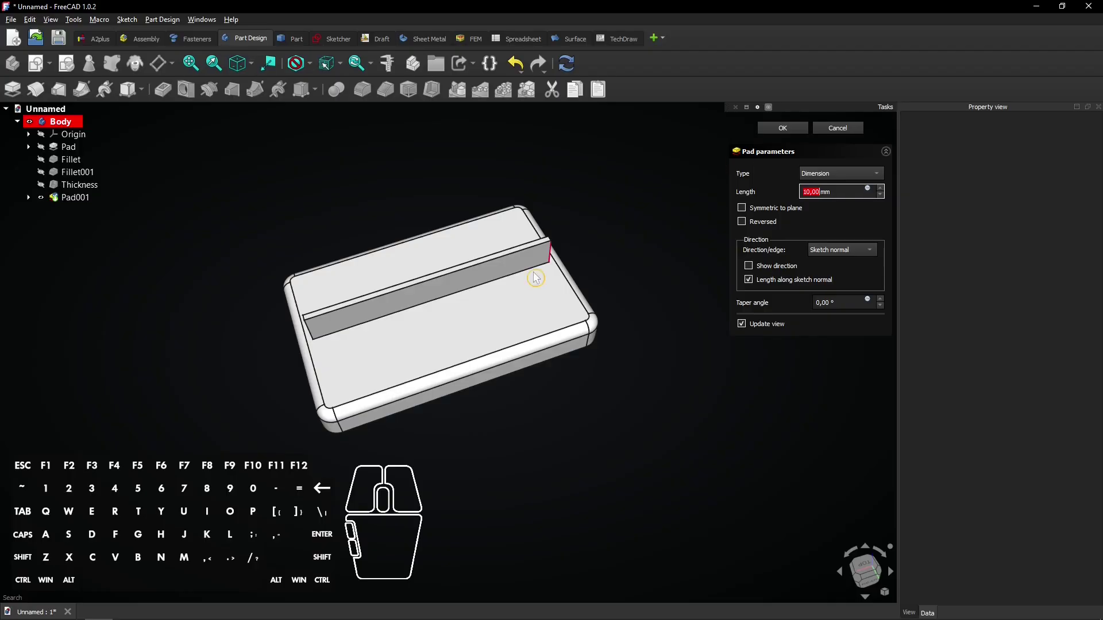
{"action": "middle_click", "coordinate": [501, 316]}
{"action": "scroll", "scroll_direction": "up", "scroll_amount": 3}
{"action": "key", "text": "1"}
{"action": "left_click", "coordinate": [796, 197]}
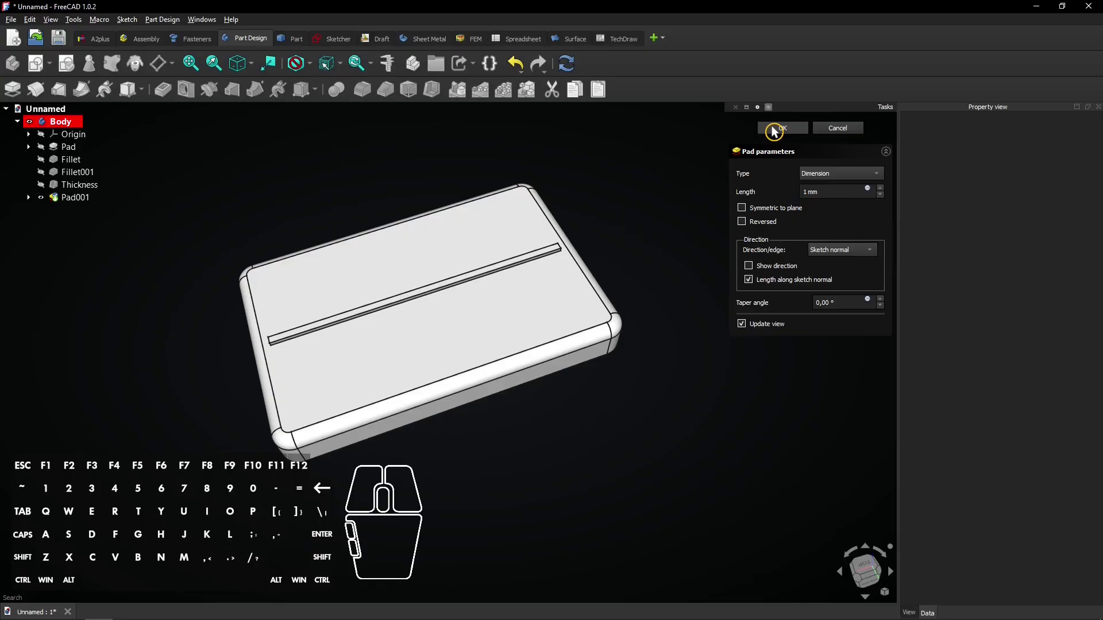
{"action": "left_click", "coordinate": [782, 129]}
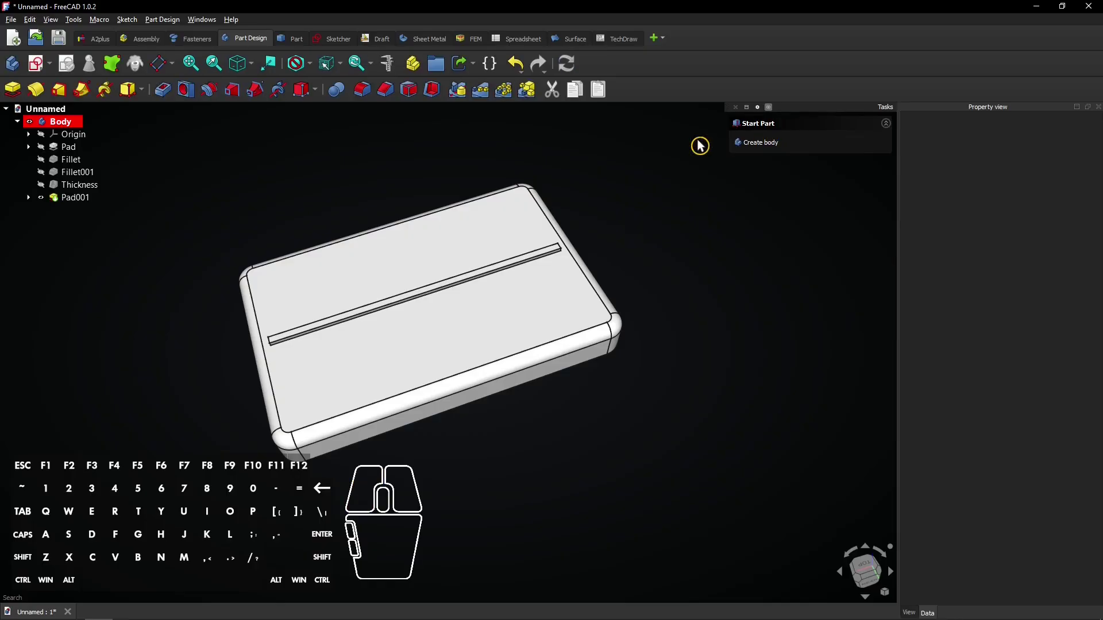
Start a MultiTransform of Pad001 and add a linear pattern transformation
{"action": "left_click", "coordinate": [71, 201]}
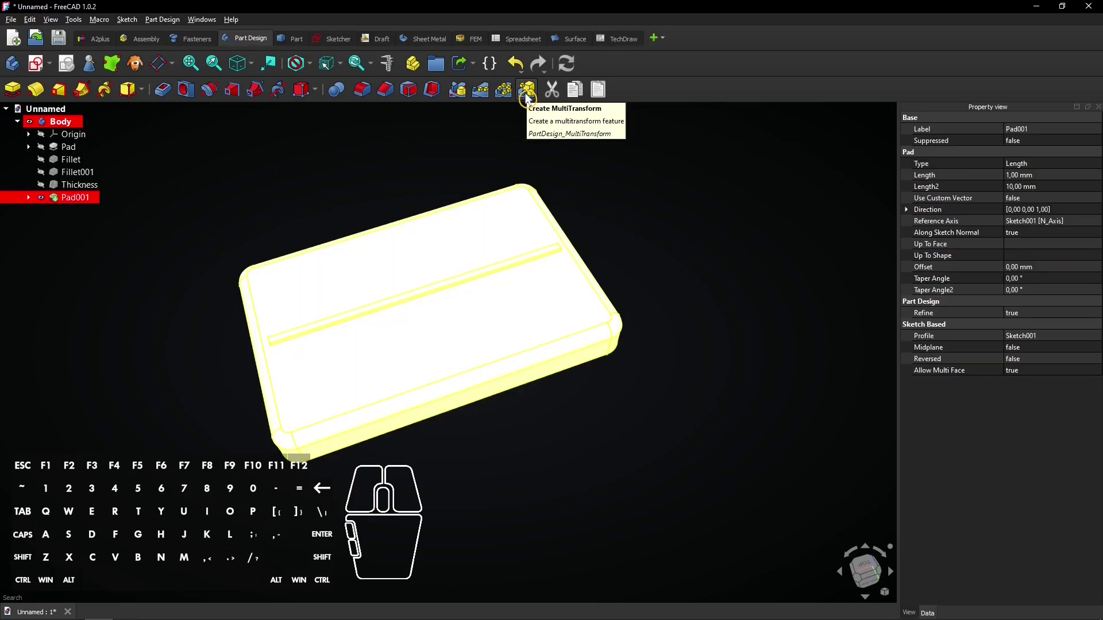
{"action": "left_click", "coordinate": [530, 96]}
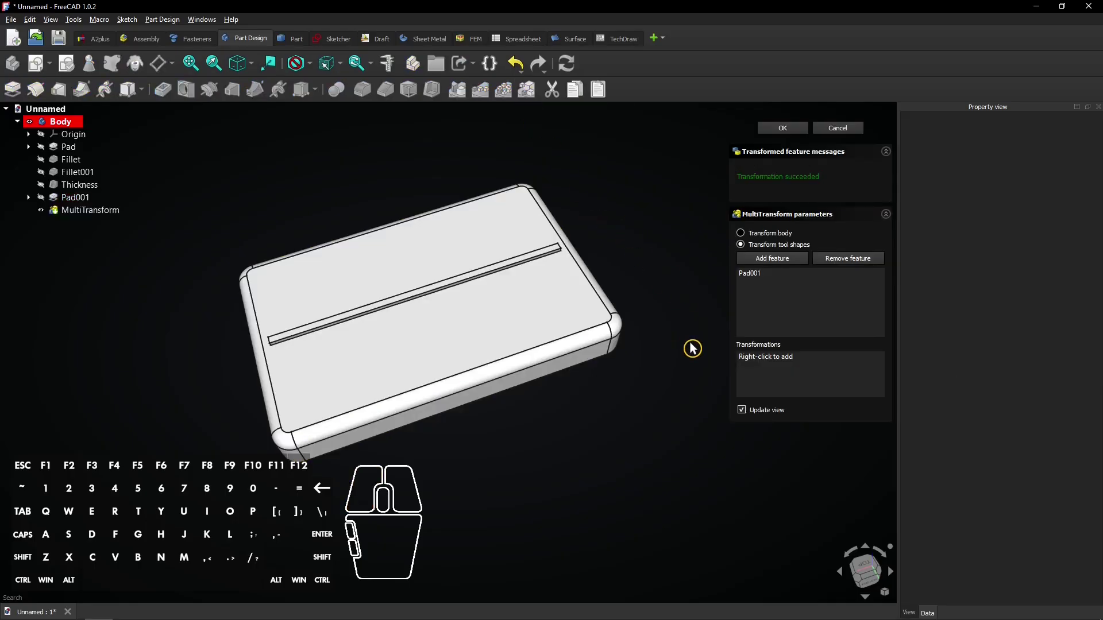
{"action": "right_click", "coordinate": [792, 366]}
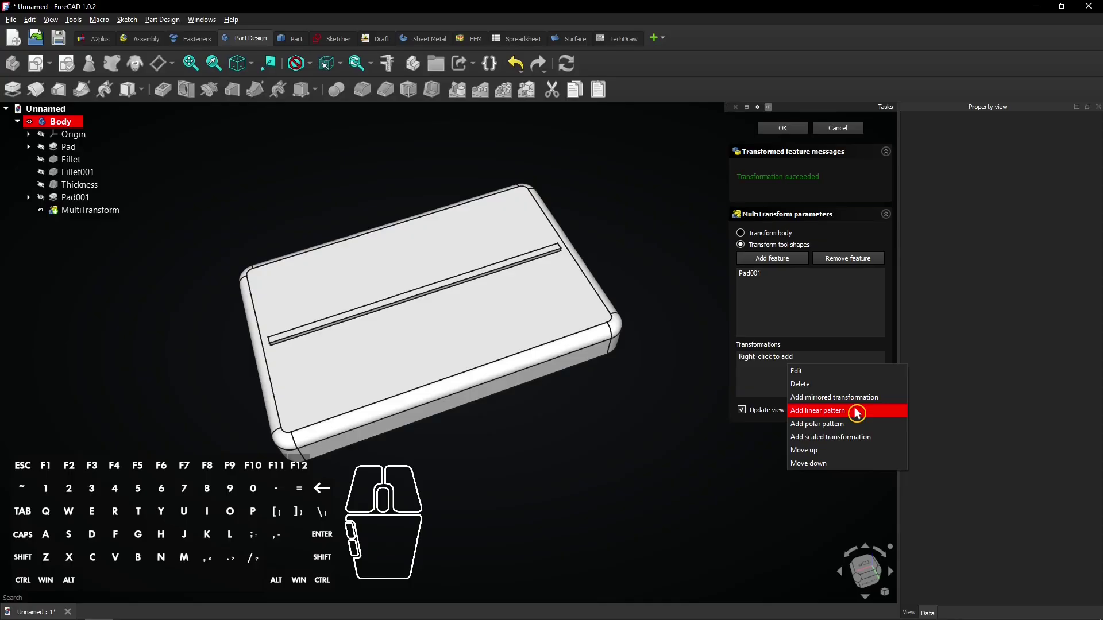
{"action": "left_click", "coordinate": [860, 410]}
Set the pattern along the vertical sketch axis in Offset mode, 5 mm apart, and adjust occurrences
{"action": "left_click", "coordinate": [860, 409]}
{"action": "left_click", "coordinate": [859, 401]}
{"action": "left_click", "coordinate": [843, 447]}
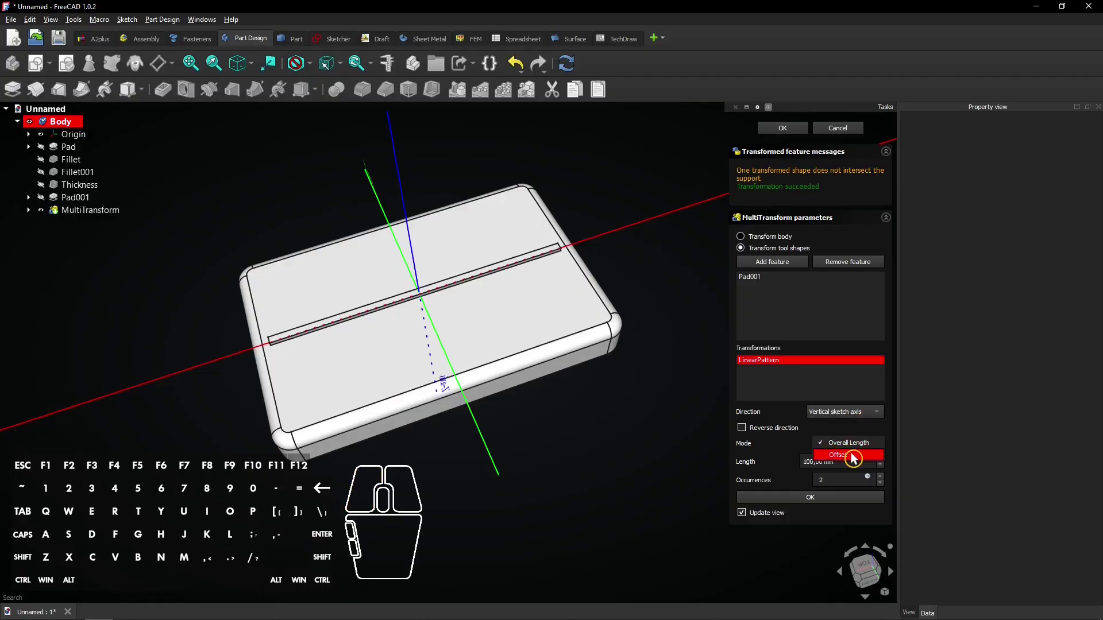
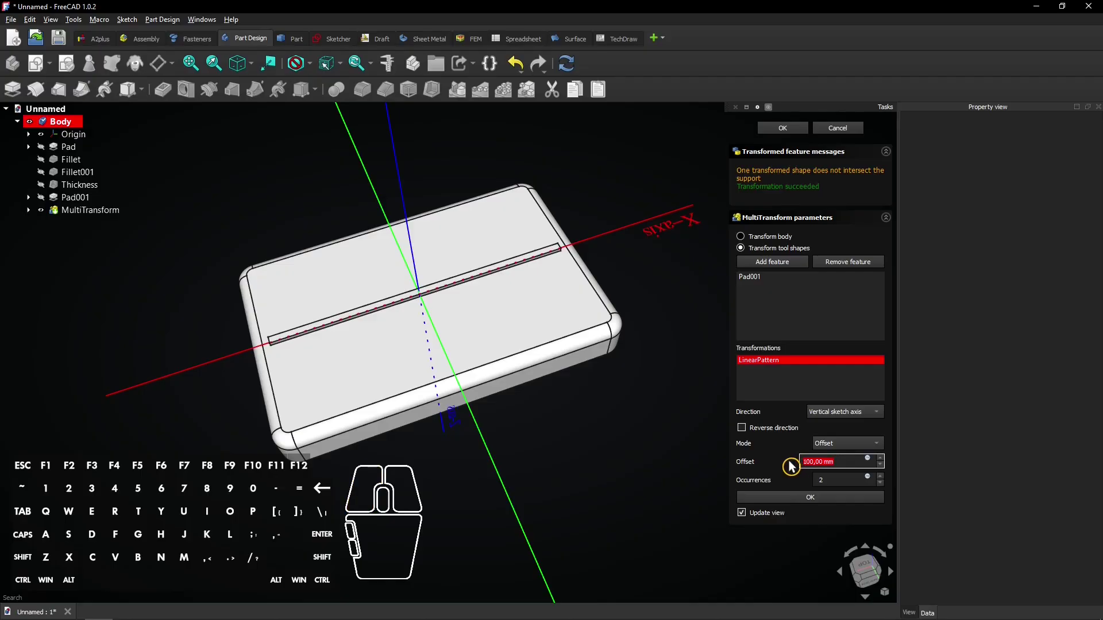
{"action": "key", "text": "5"}
{"action": "left_click", "coordinate": [792, 465]}
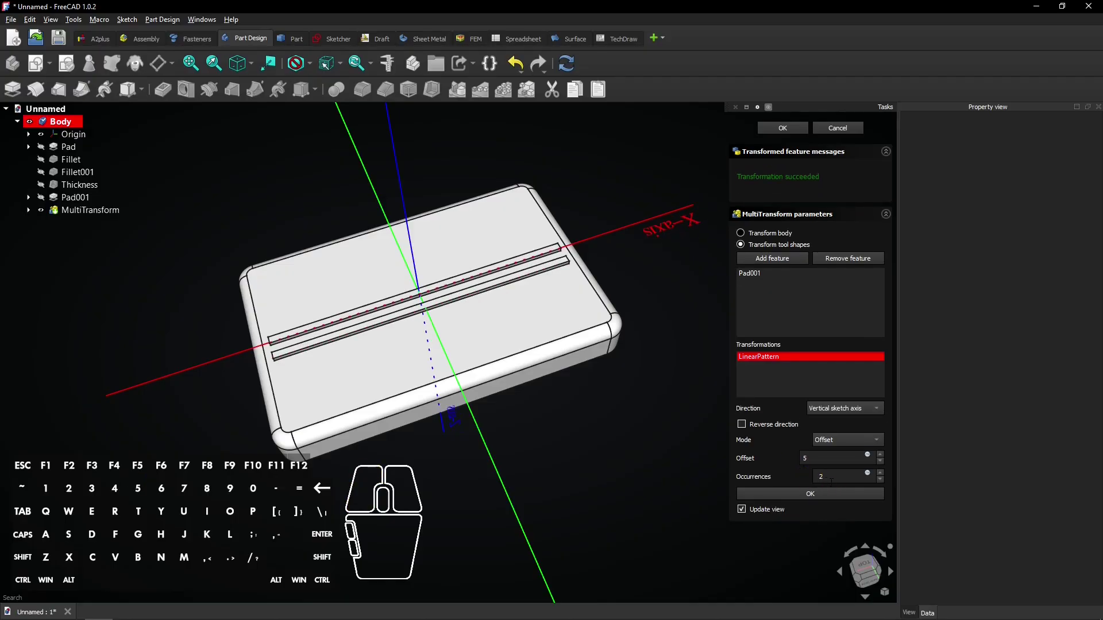
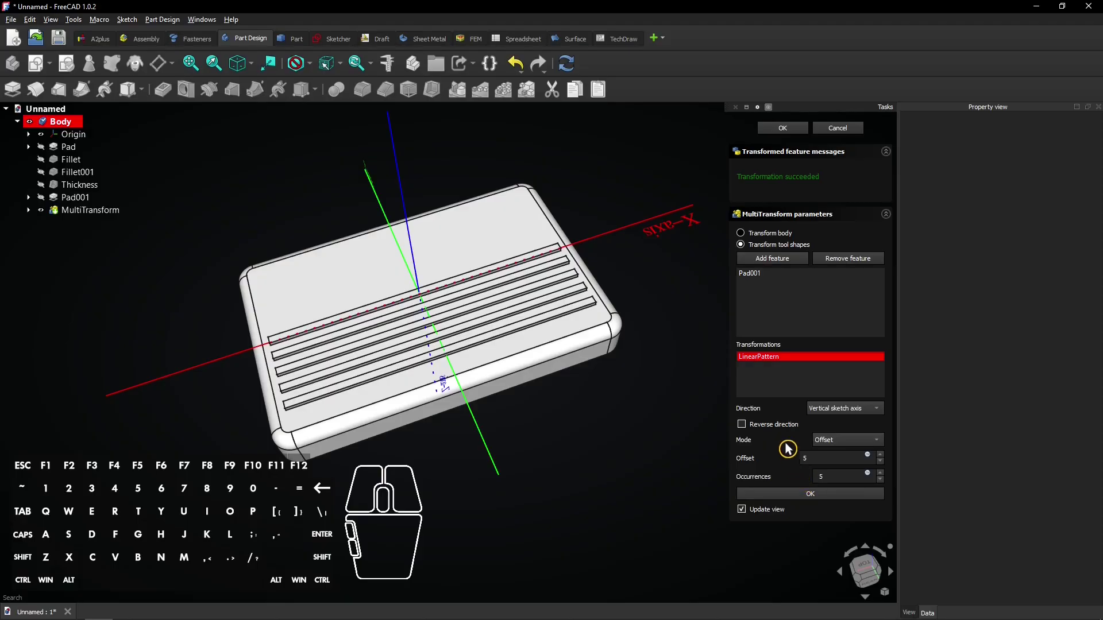
Add a second linear pattern along the vertical sketch axis, Offset mode 5 mm, 5 occurrences, reversed
{"action": "right_click", "coordinate": [766, 379]}
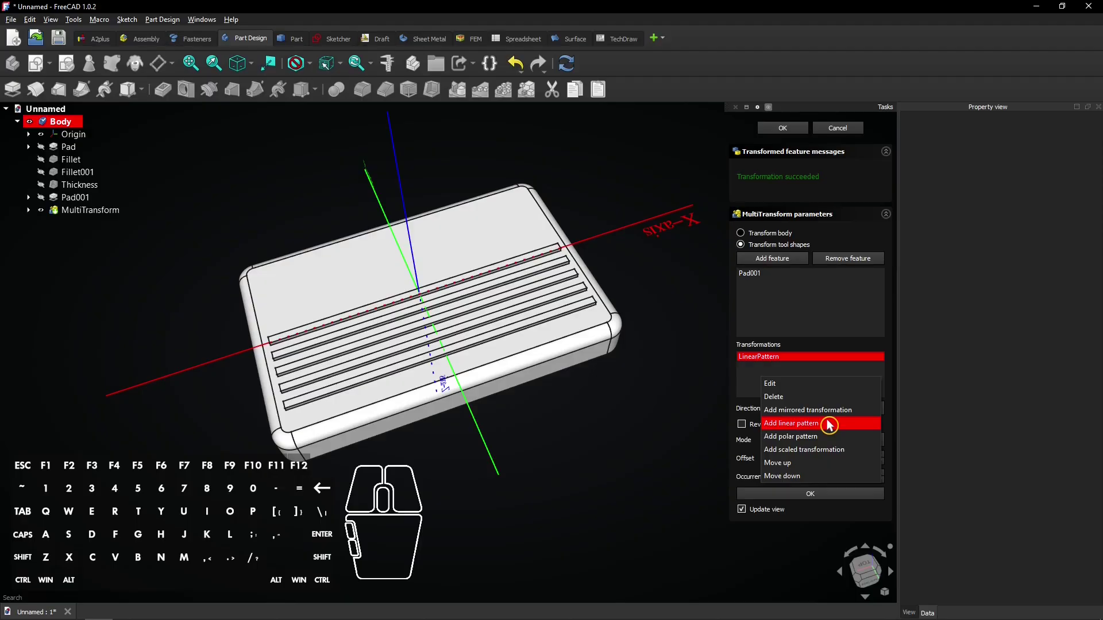
{"action": "left_click", "coordinate": [832, 422]}
{"action": "left_click", "coordinate": [843, 417]}
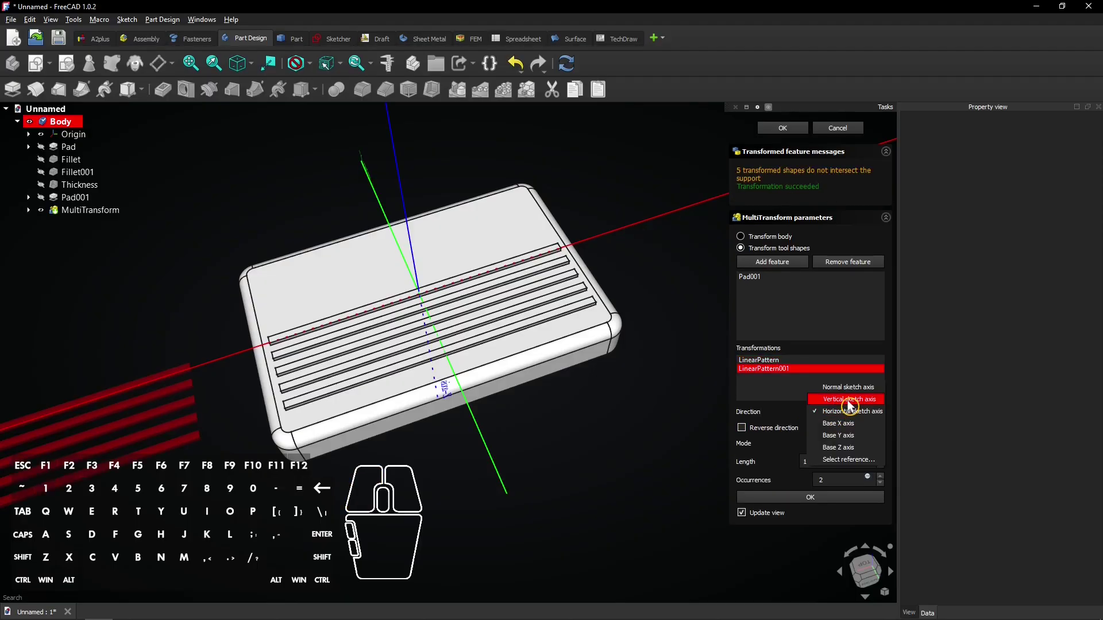
{"action": "left_click", "coordinate": [853, 402]}
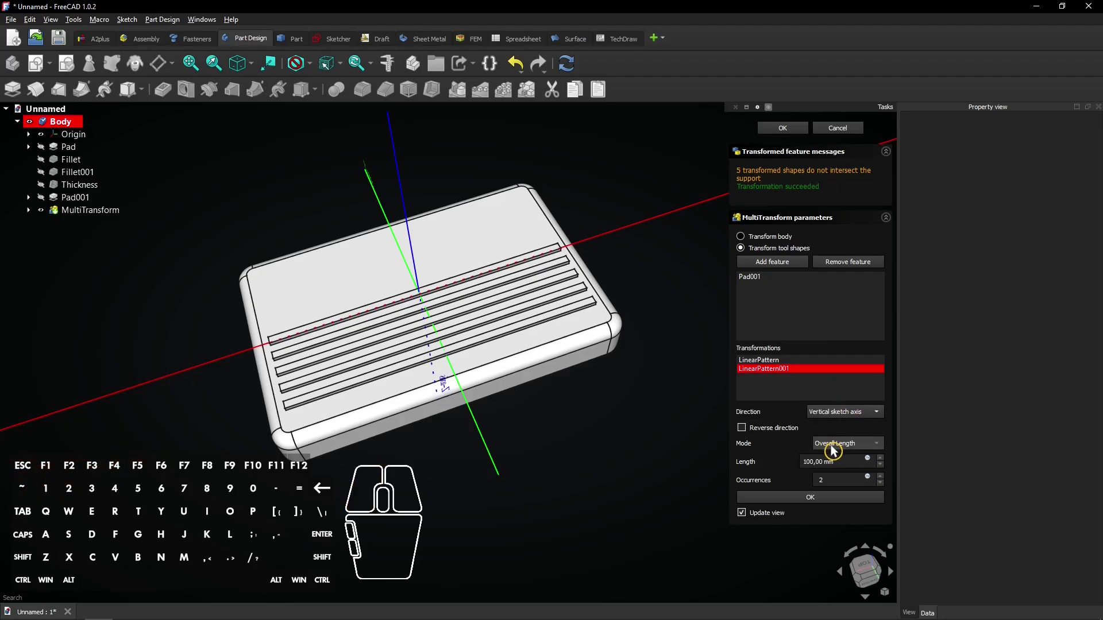
{"action": "left_click", "coordinate": [837, 448]}
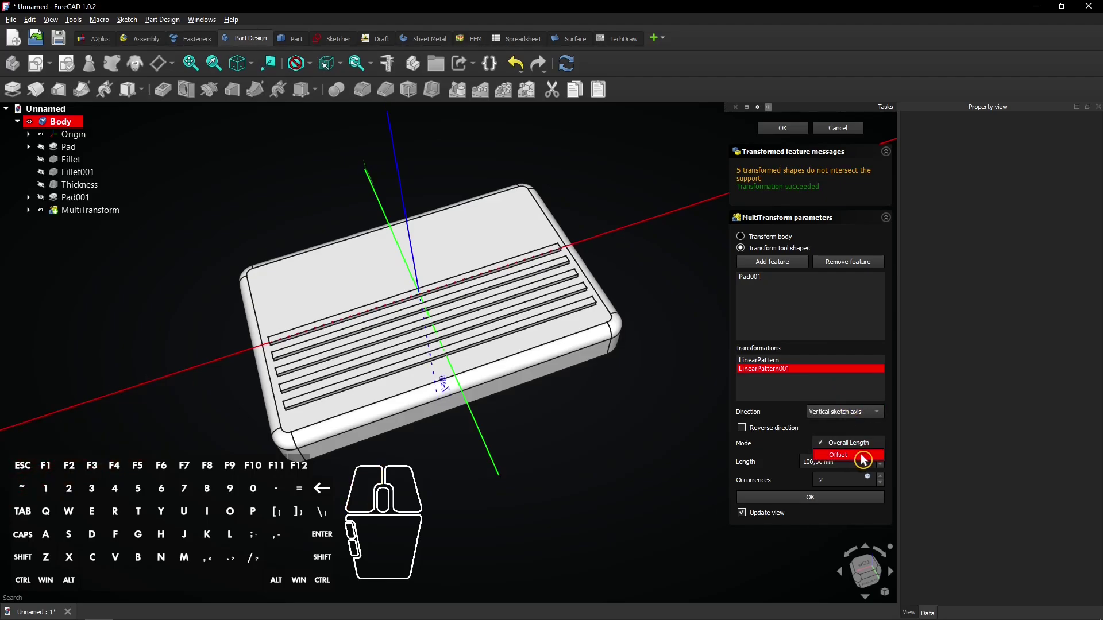
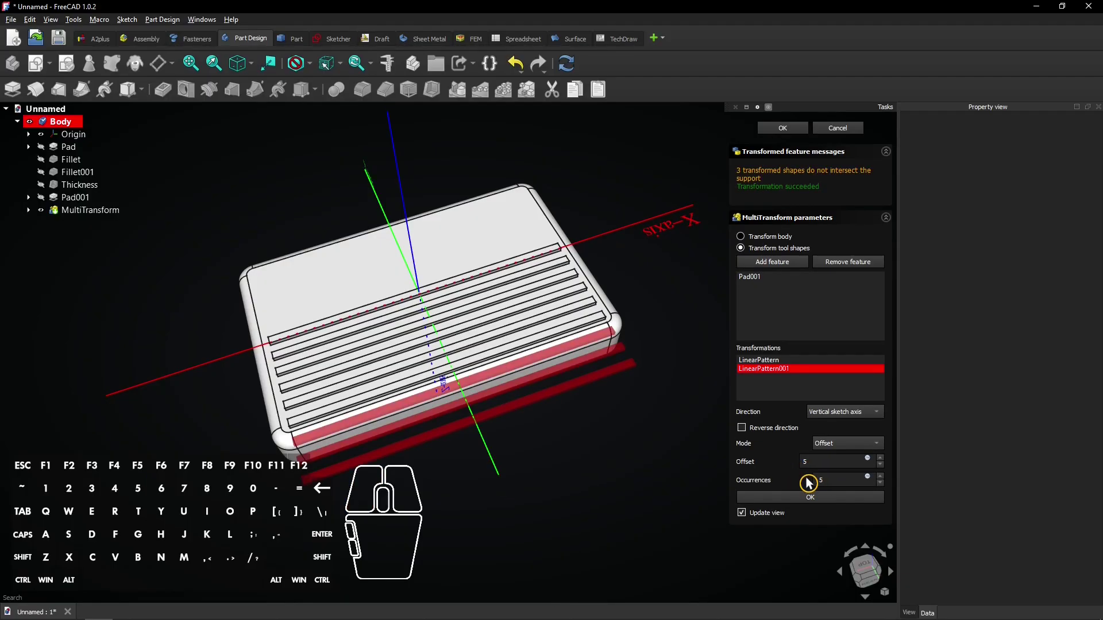
{"action": "left_click", "coordinate": [746, 429]}
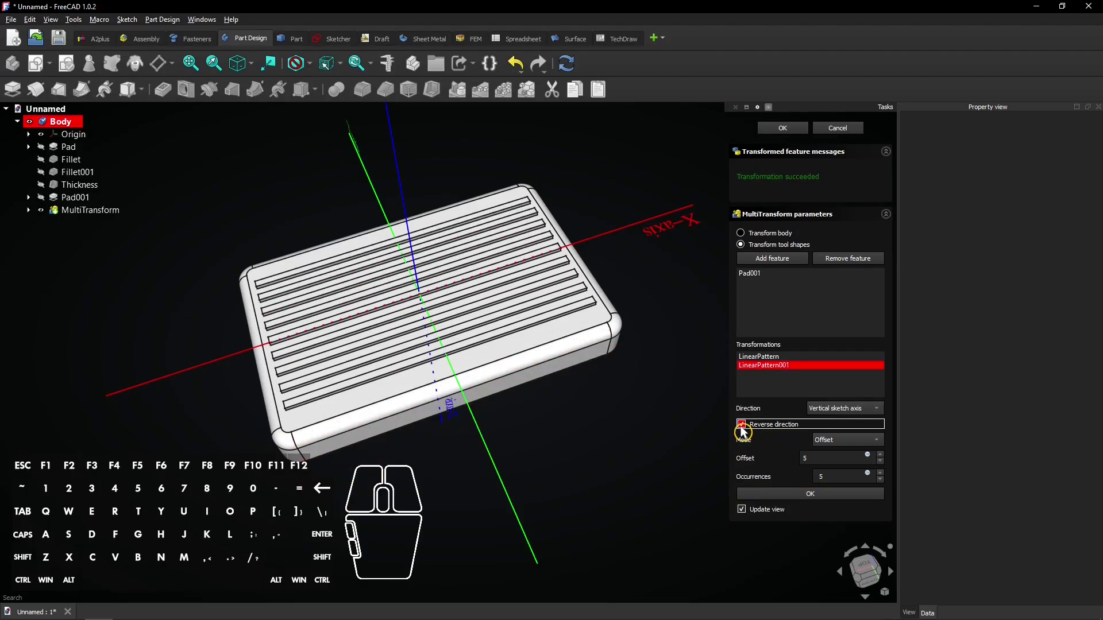
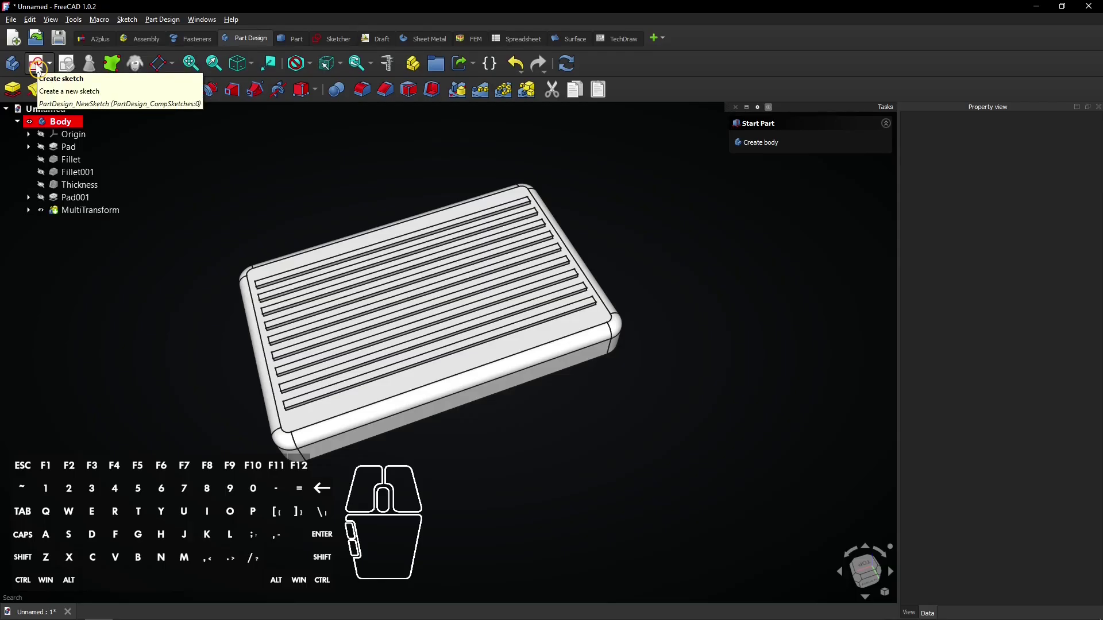
Sketch on the XY plane a centred rectangle at the origin, 5 mm by 15 mm, for the central gap
{"action": "left_click", "coordinate": [42, 65]}
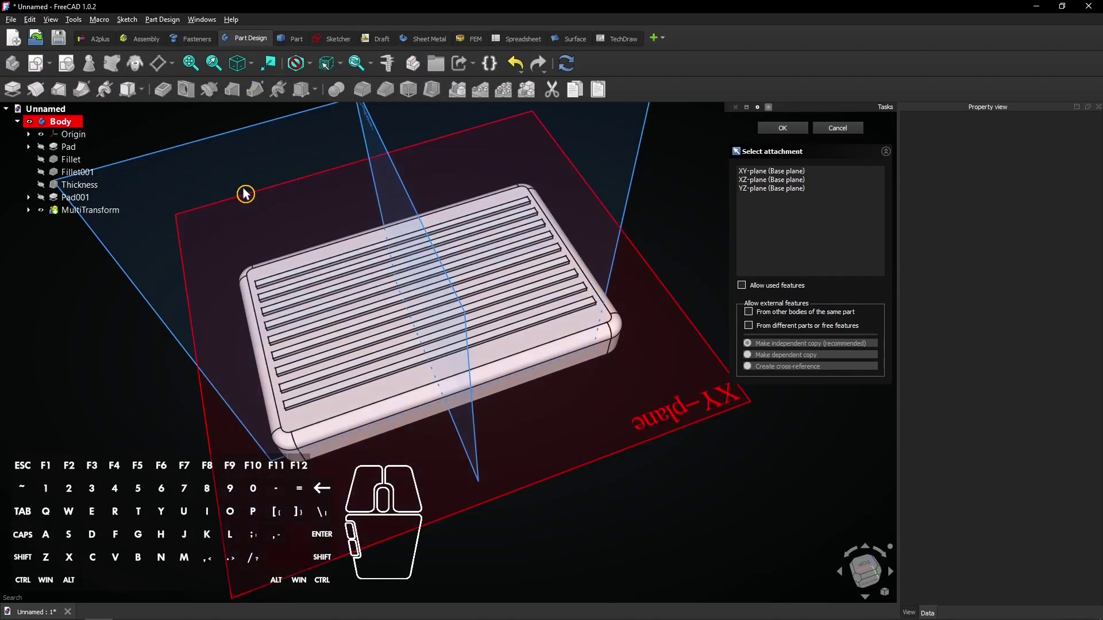
{"action": "left_click", "coordinate": [249, 191]}
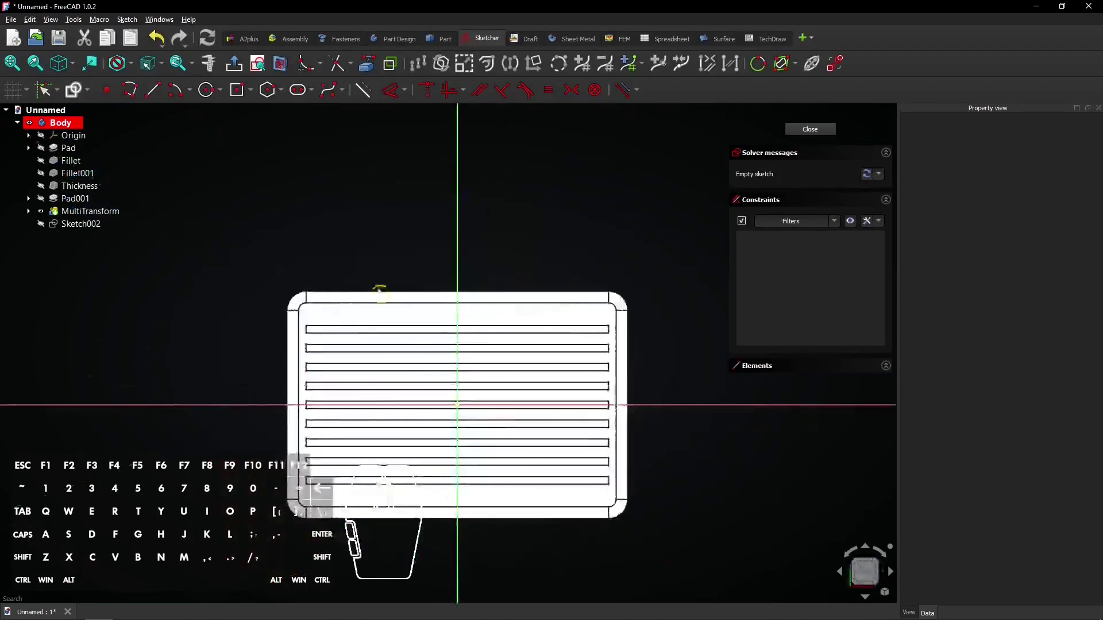
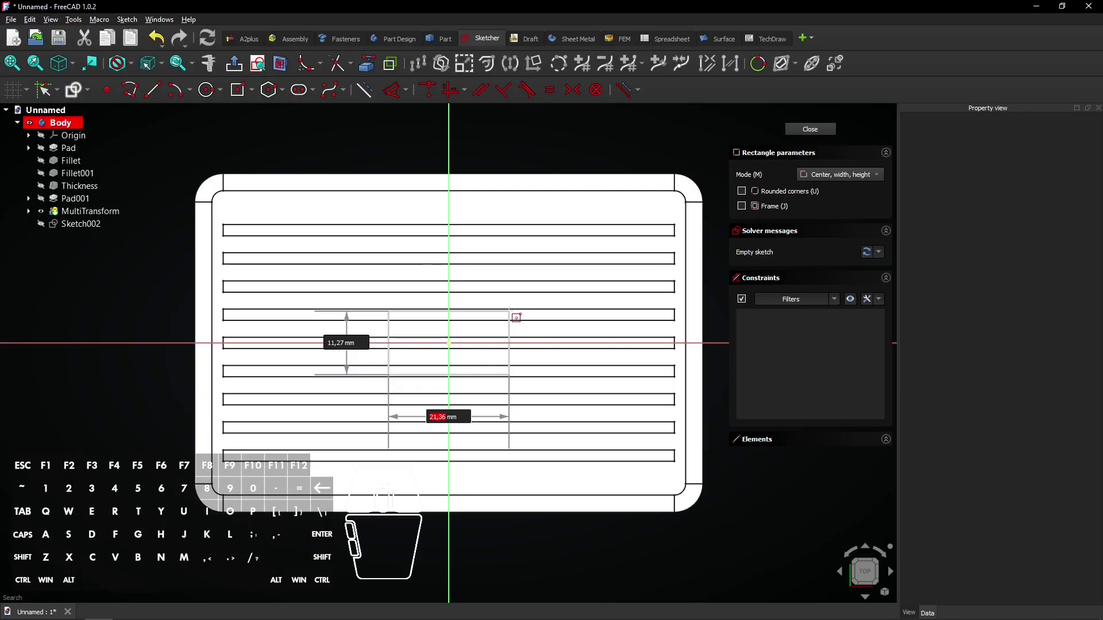
{"action": "key", "text": "5"}
{"action": "key", "text": "Tab"}
{"action": "key", "text": "1"}
{"action": "key", "text": "5"}
{"action": "key", "text": "Return"}
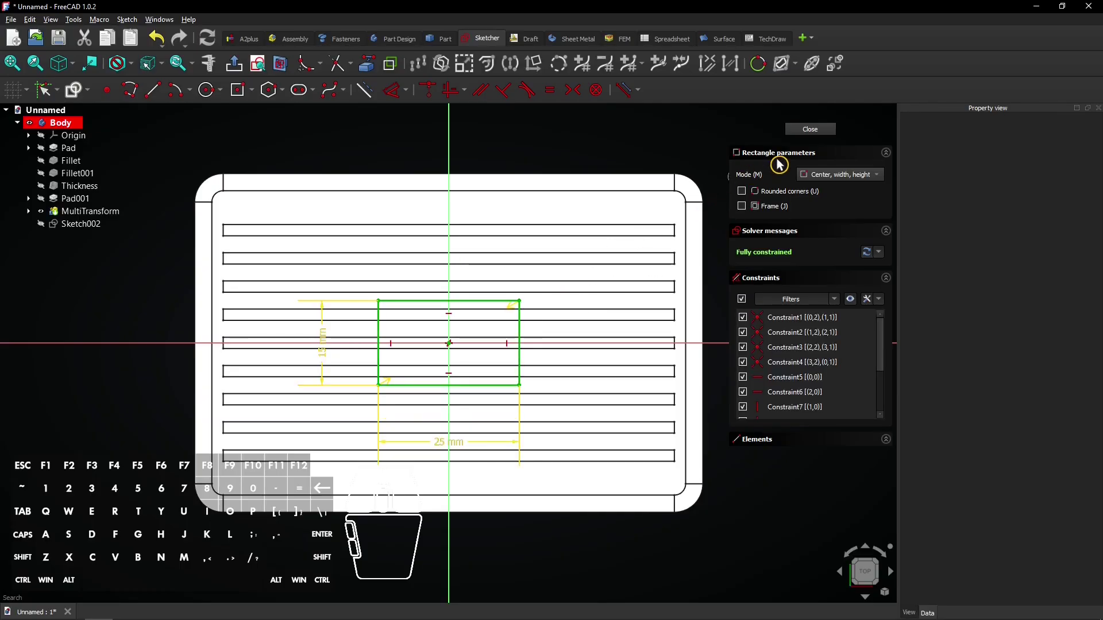
Close the gap sketch and pocket it Through all with Reversed direction
{"action": "left_click", "coordinate": [818, 133]}
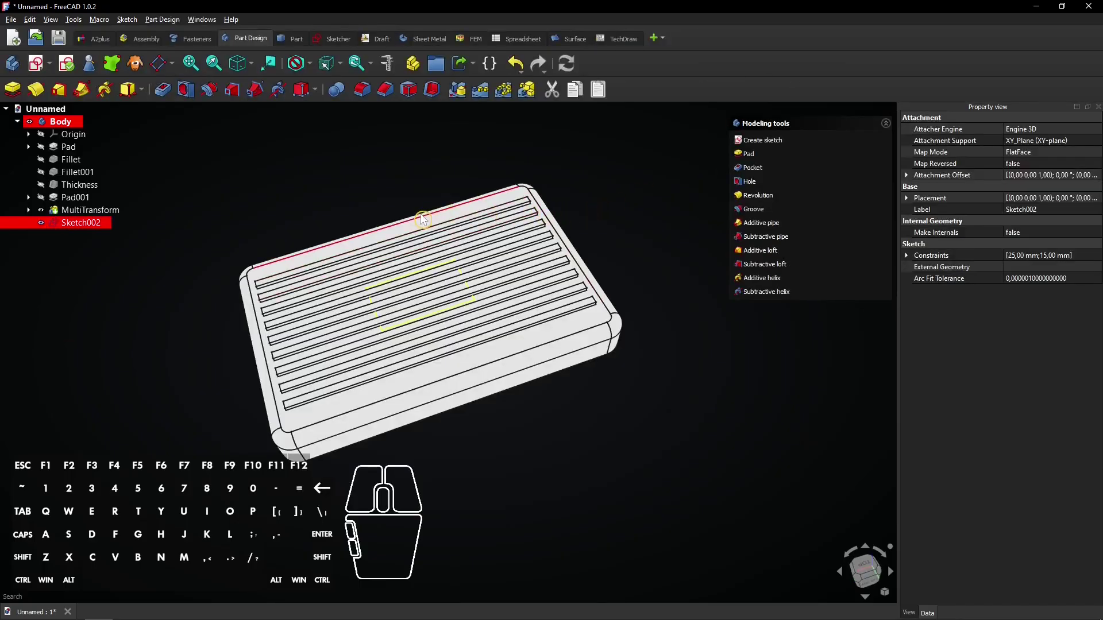
{"action": "left_click", "coordinate": [747, 174]}
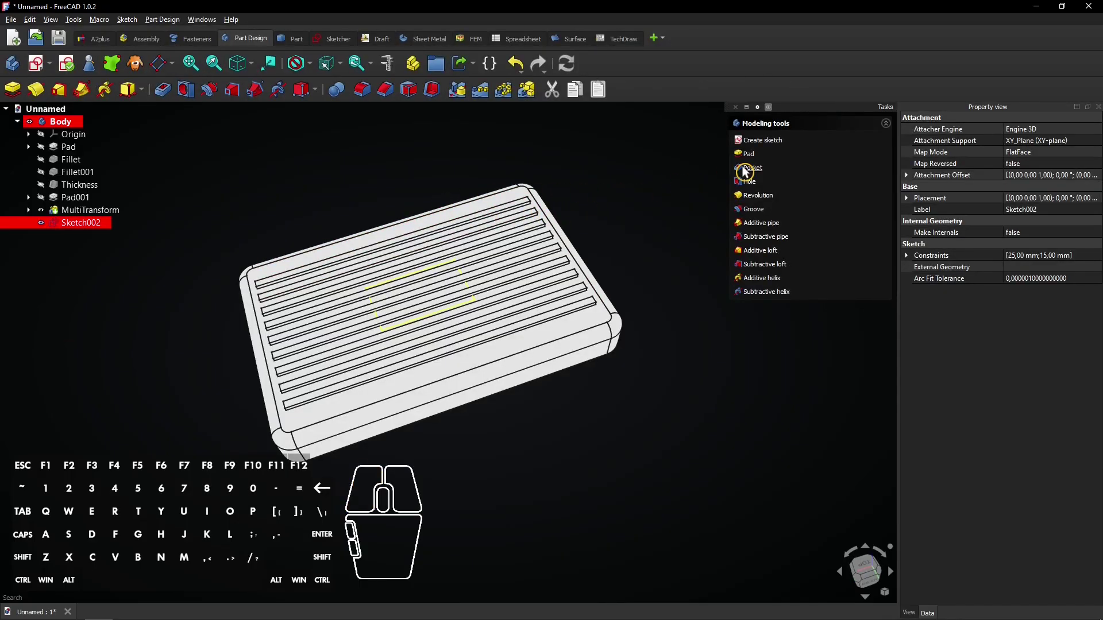
{"action": "left_click", "coordinate": [748, 224]}
{"action": "left_click", "coordinate": [858, 176]}
{"action": "left_click", "coordinate": [855, 185]}
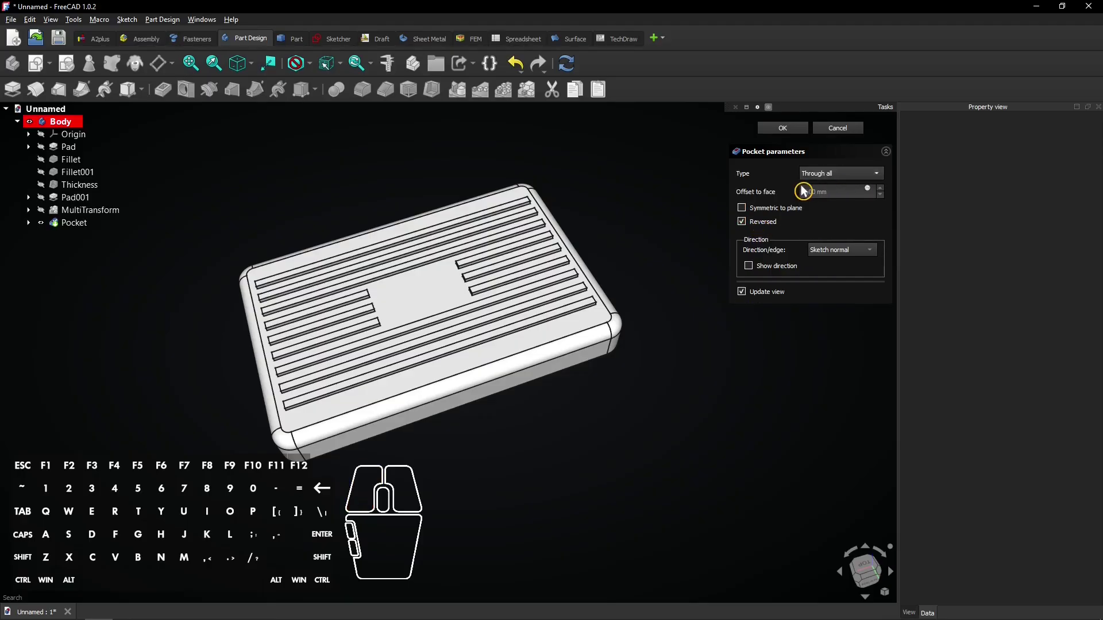
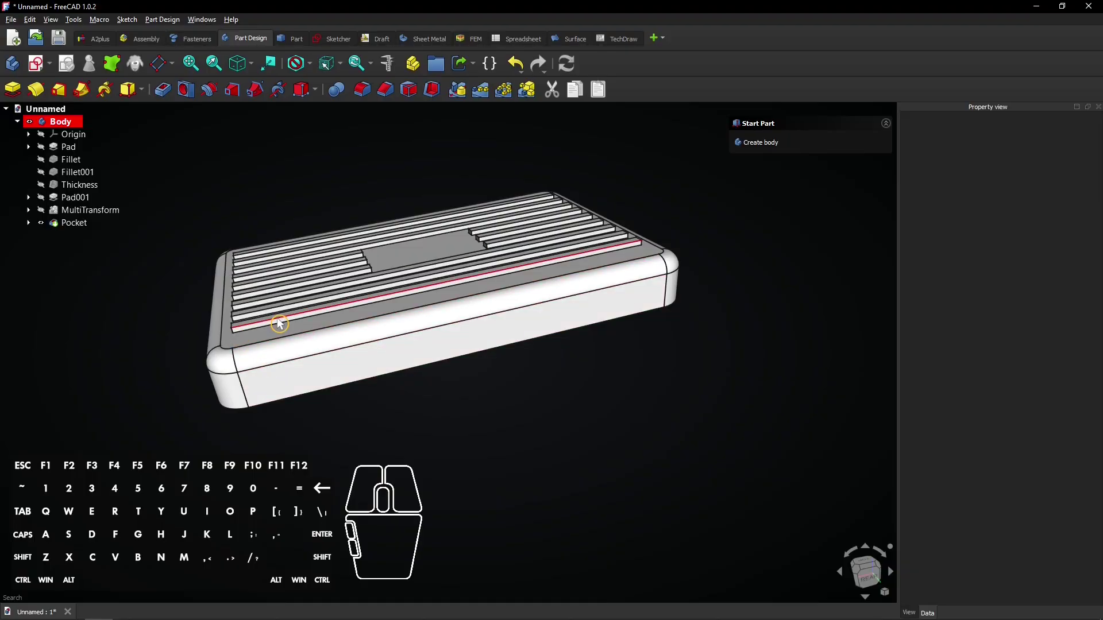
Start a new sketch on the XZ plane for the arched rib profile
{"action": "left_click", "coordinate": [39, 70]}
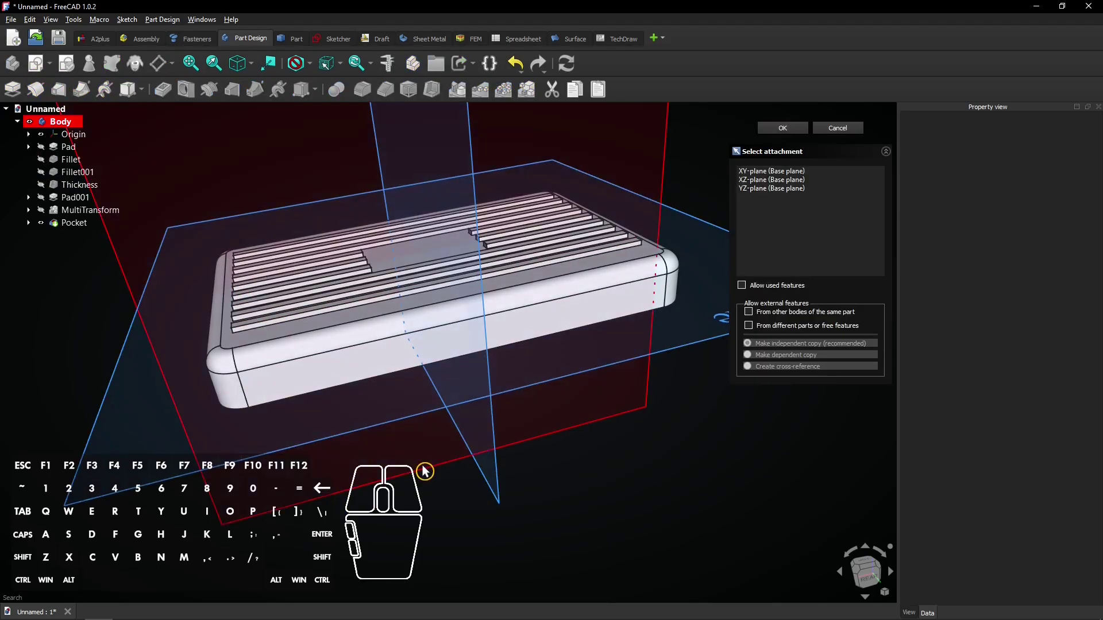
{"action": "left_click", "coordinate": [430, 472]}
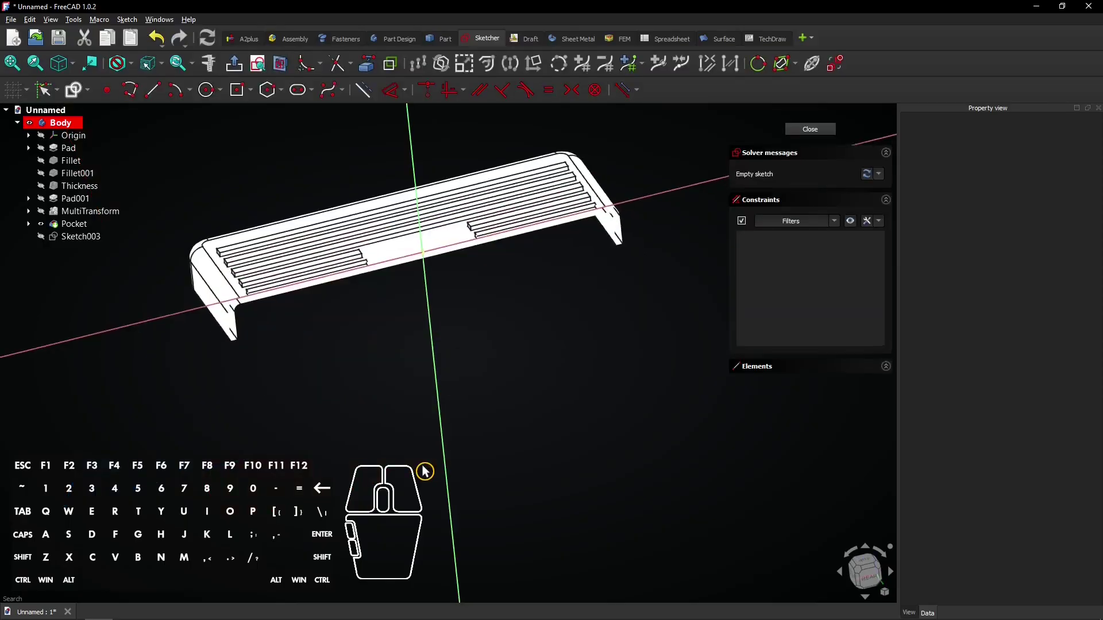
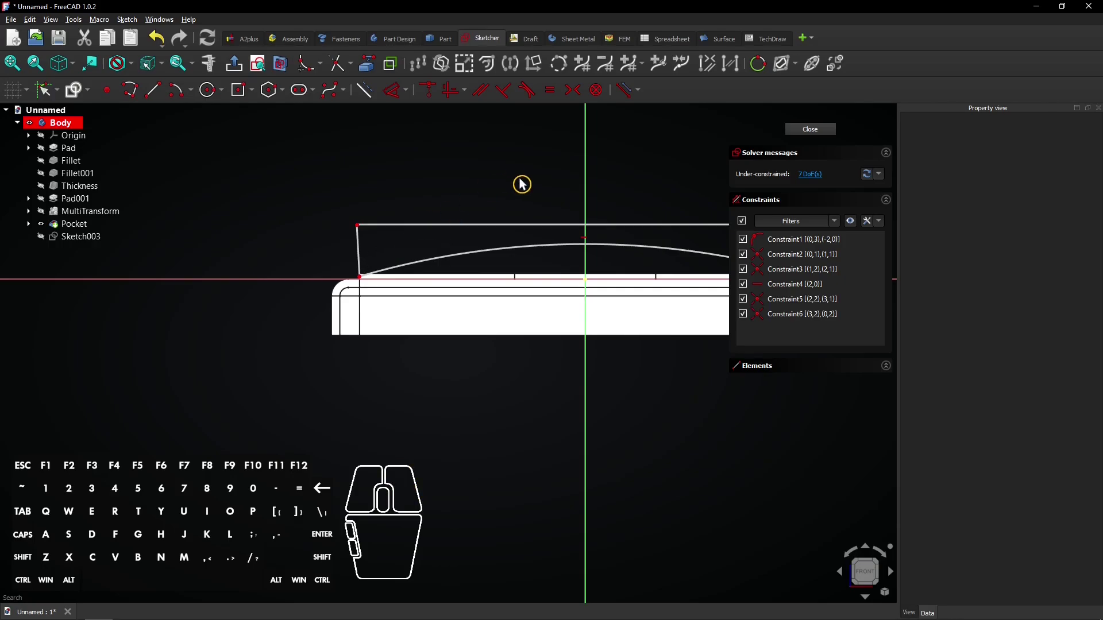
Constrain the profile's left edge vertical
{"action": "left_click_drag", "start_coordinate": [528, 181], "coordinate": [386, 198]}
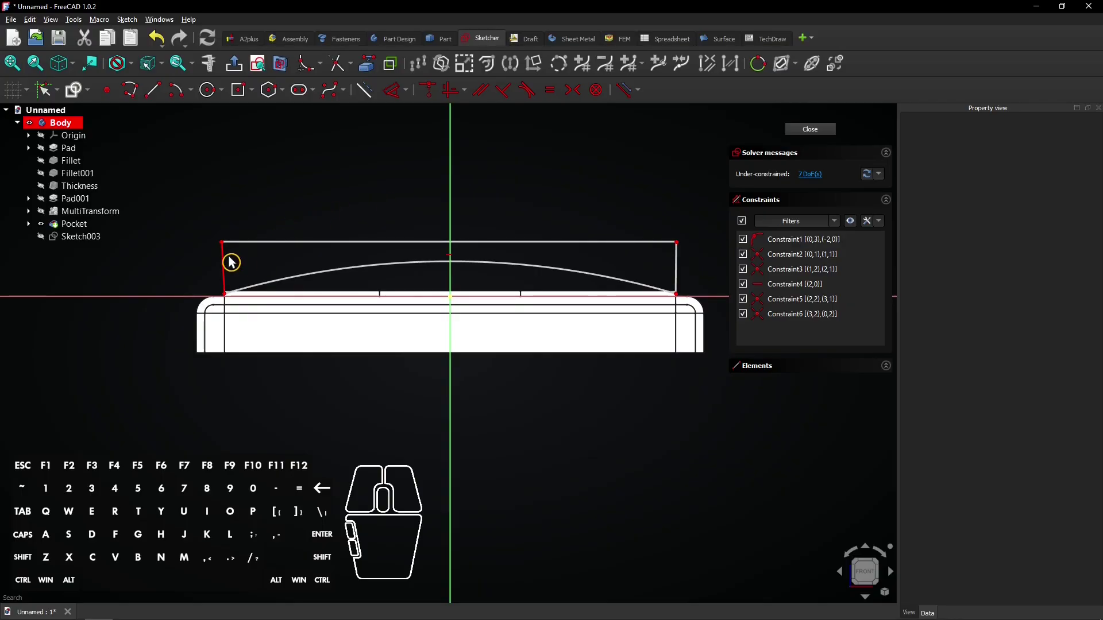
{"action": "left_click", "coordinate": [232, 259]}
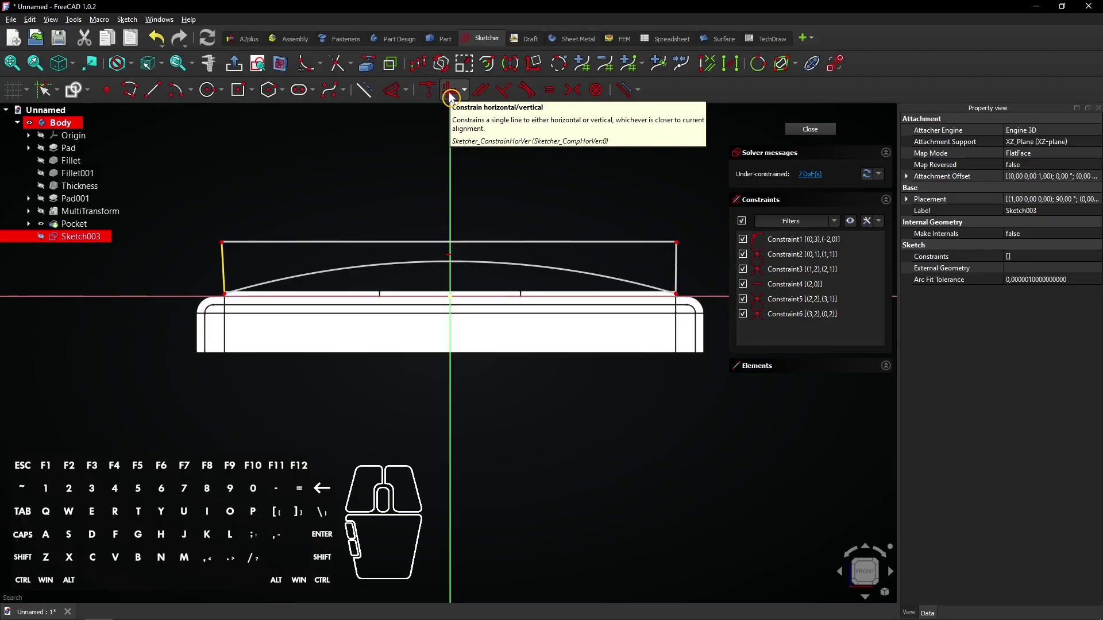
{"action": "left_click", "coordinate": [454, 94]}
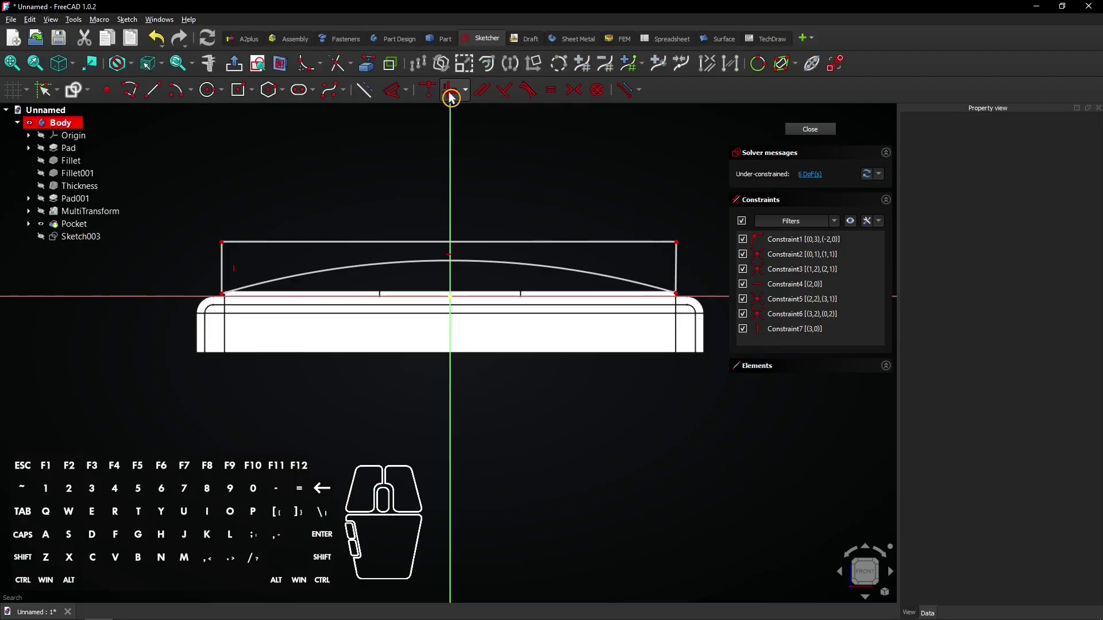
Make the two lower corner points symmetric about the vertical sketch axis
{"action": "left_click", "coordinate": [235, 184]}
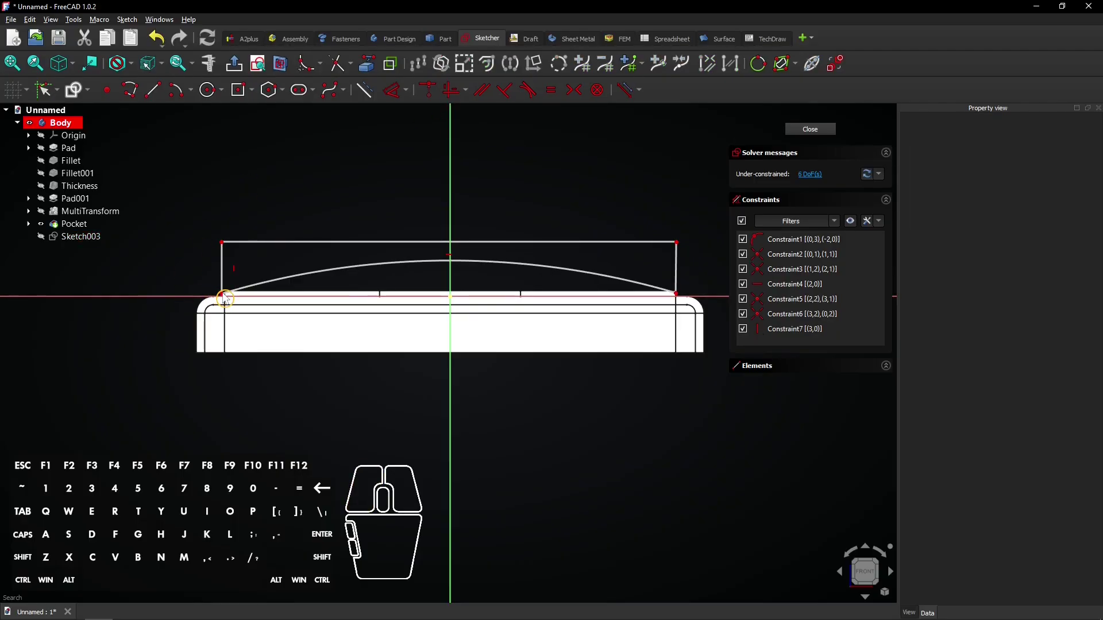
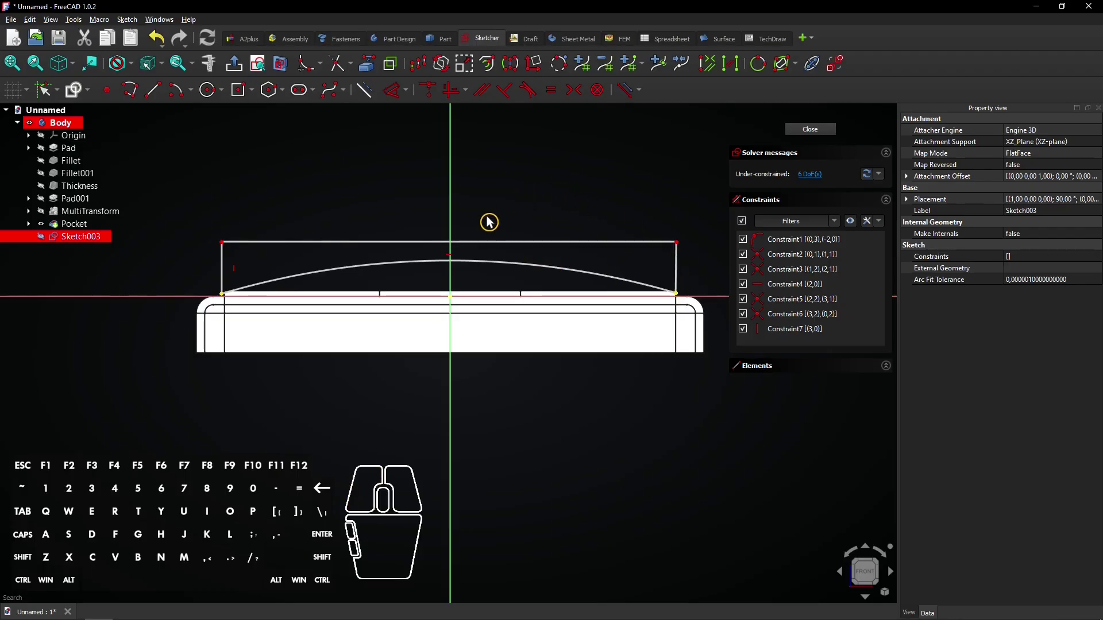
{"action": "left_click", "coordinate": [459, 220]}
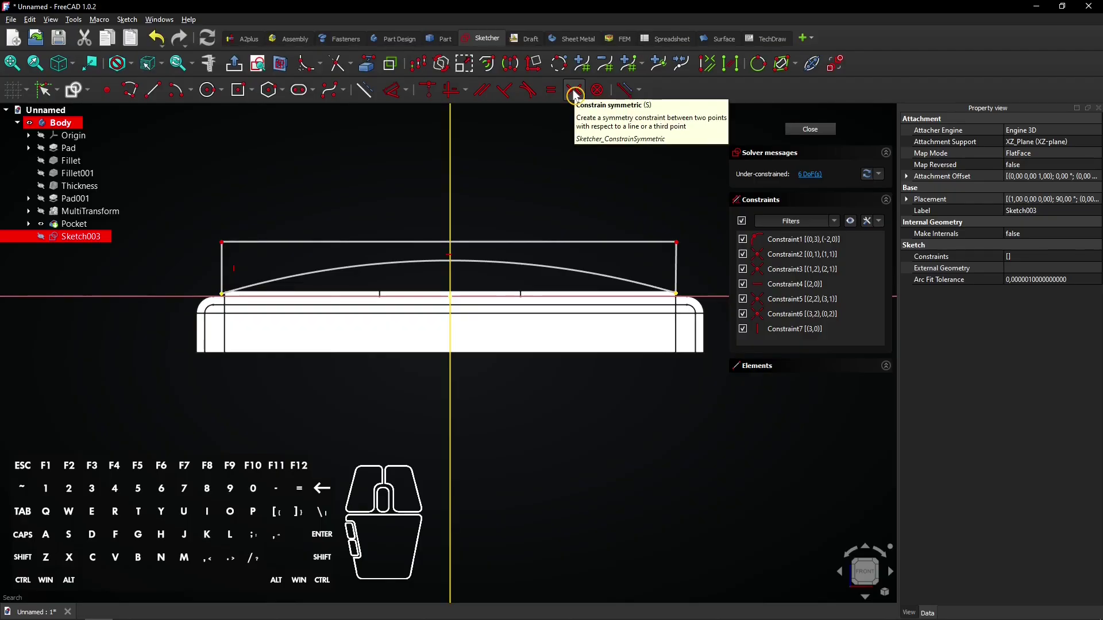
{"action": "left_click", "coordinate": [579, 92]}
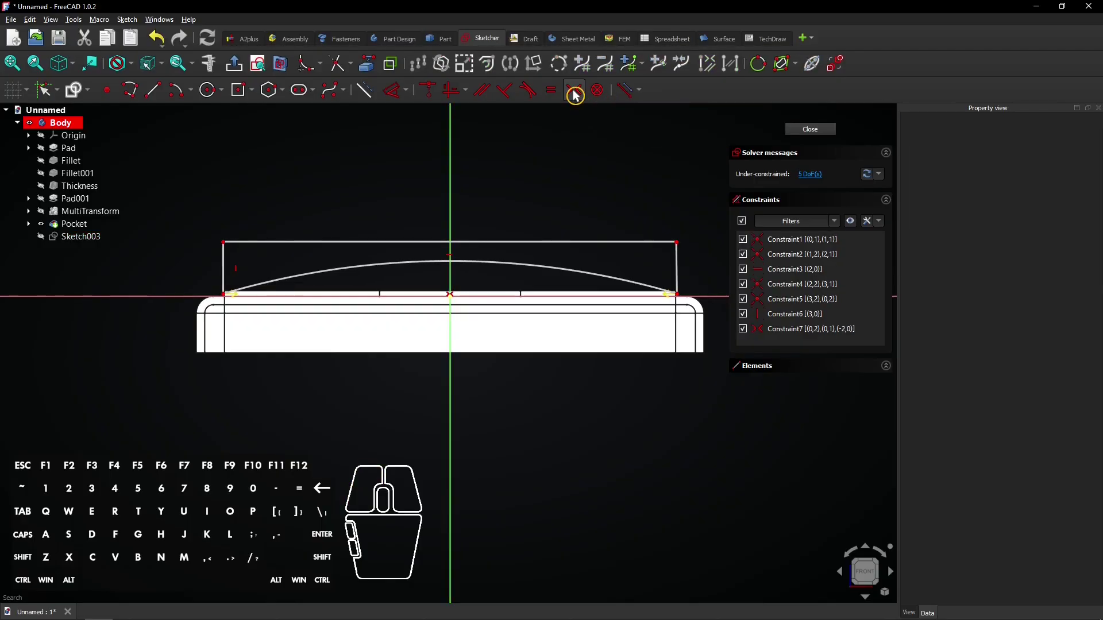
{"action": "scroll", "scroll_direction": "up", "scroll_amount": 3}
{"action": "left_click_drag", "start_coordinate": [303, 216], "coordinate": [476, 202]}
{"action": "scroll", "scroll_direction": "up", "scroll_amount": 3}
Dimension the profile with 0.25 mm, 40 mm half-width and 10 mm height
{"action": "left_click", "coordinate": [396, 96]}
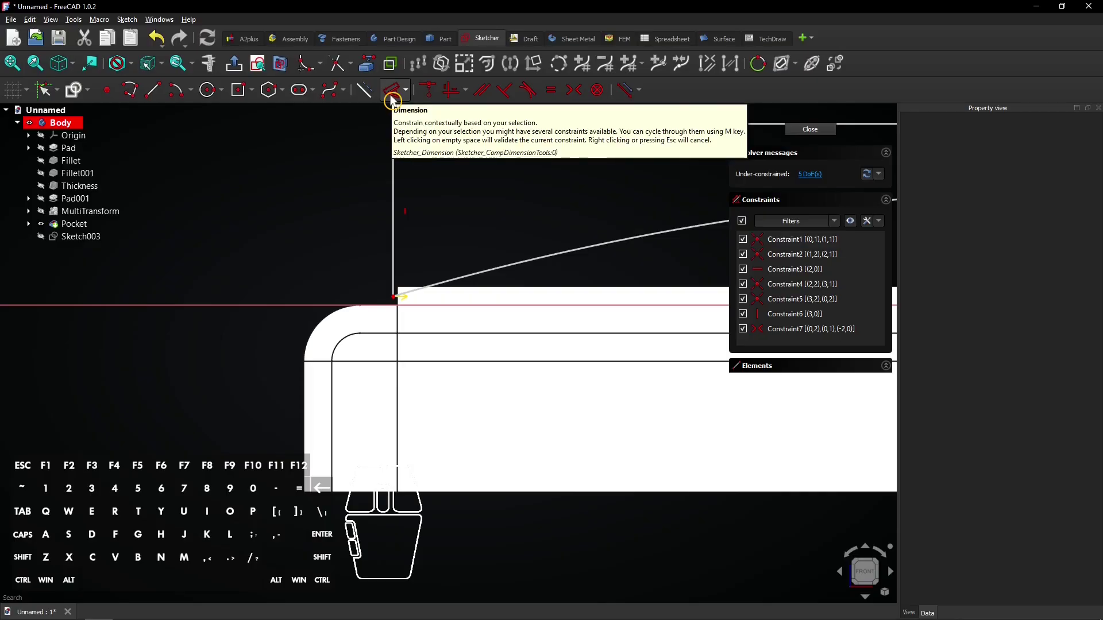
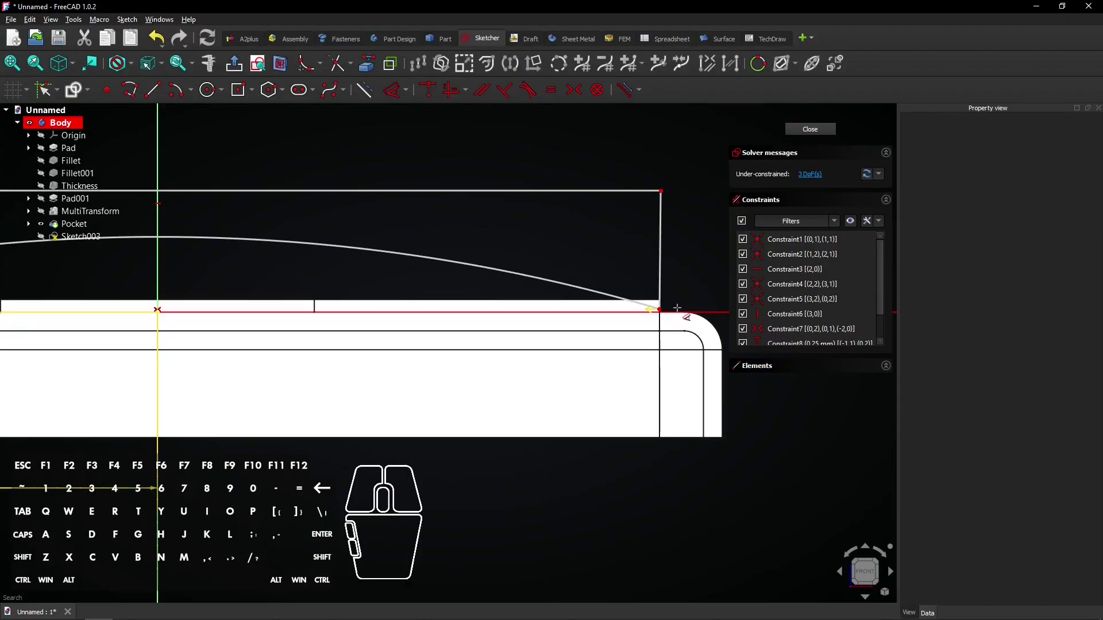
{"action": "scroll", "scroll_direction": "down", "scroll_amount": 3}
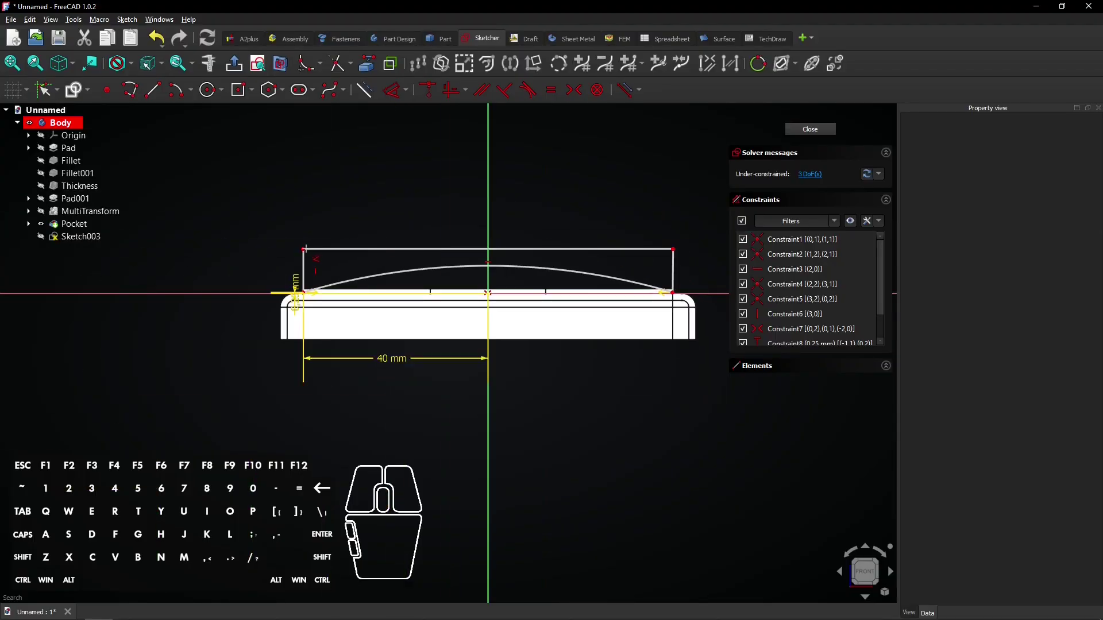
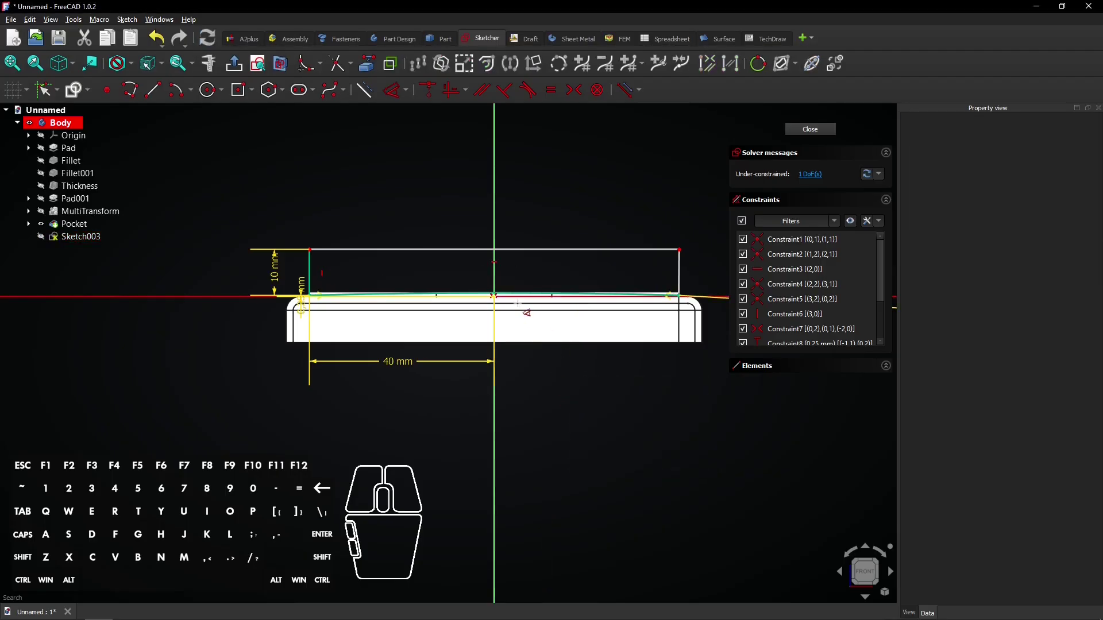
{"action": "scroll", "scroll_direction": "up", "scroll_amount": 3}
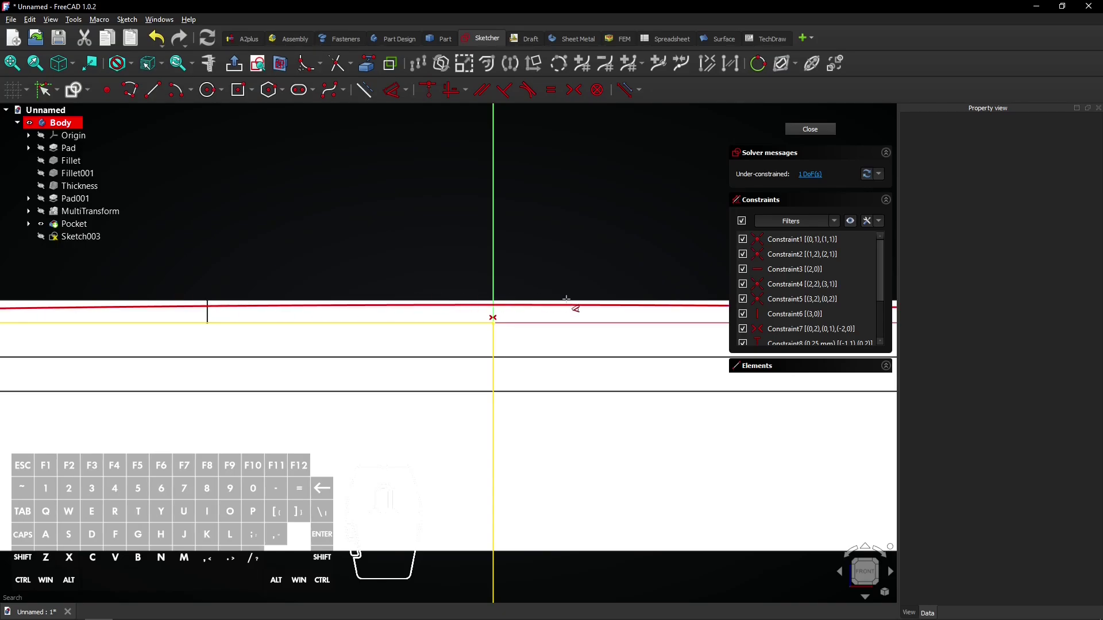
{"action": "scroll", "scroll_direction": "down", "scroll_amount": 3}
{"action": "scroll", "scroll_direction": "up", "scroll_amount": 3}
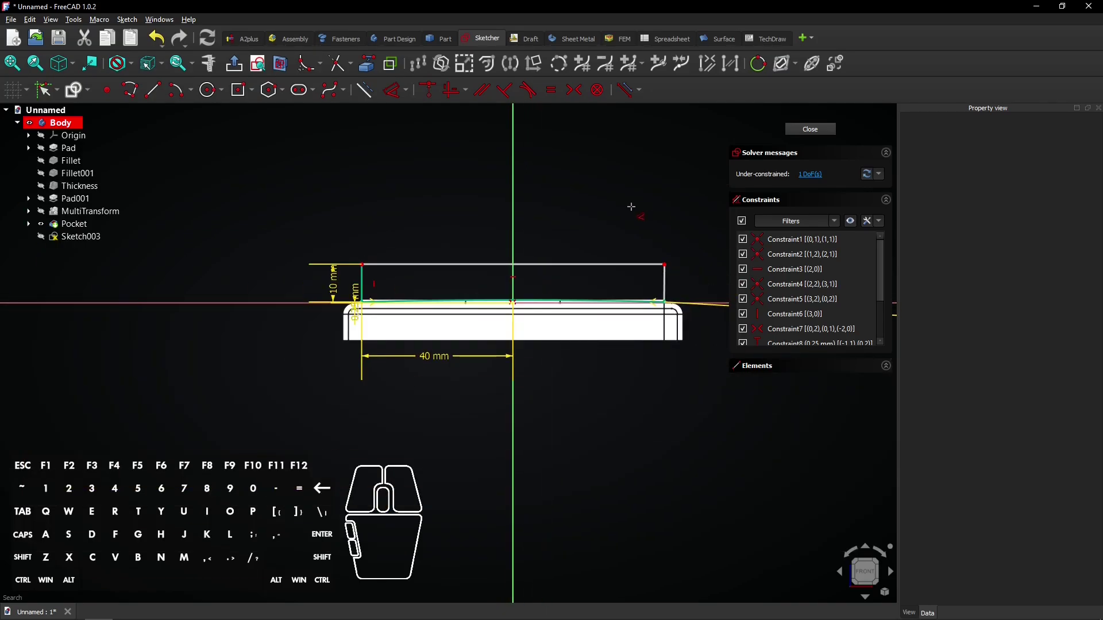
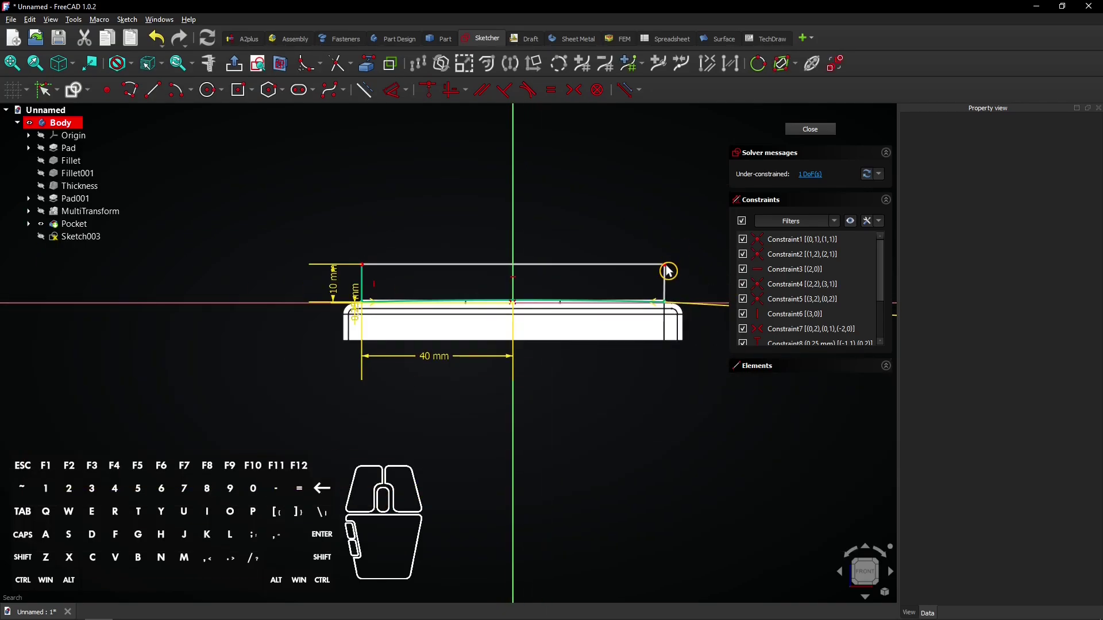
Test the remaining freedom and constrain the right edge vertical to fully constrain the sketch
{"action": "left_click_drag", "start_coordinate": [669, 269], "coordinate": [652, 224]}
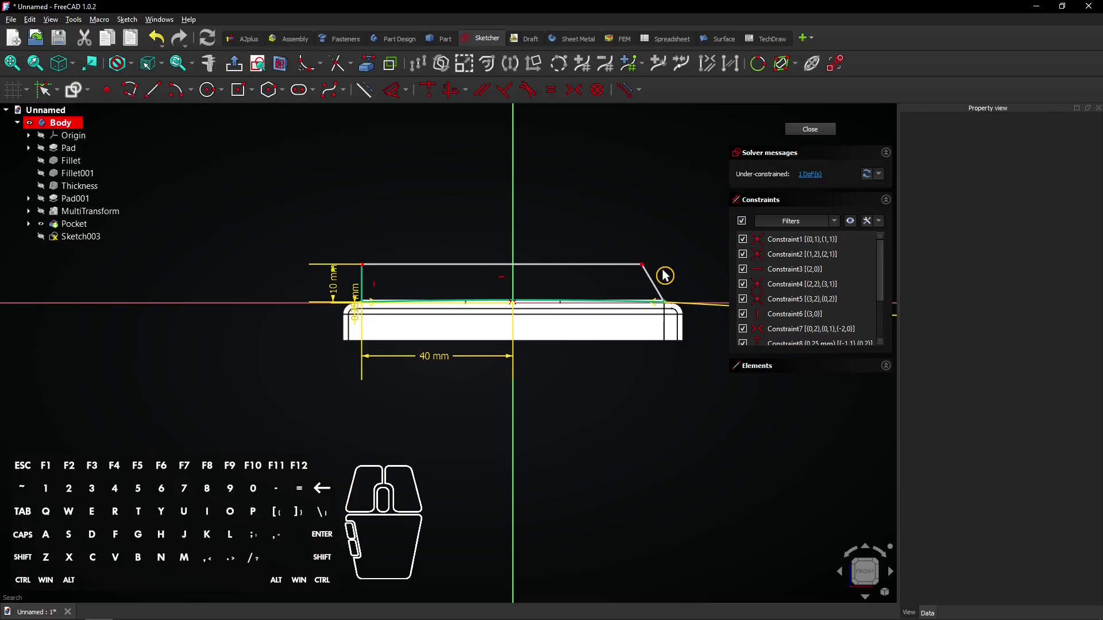
{"action": "left_click", "coordinate": [660, 276]}
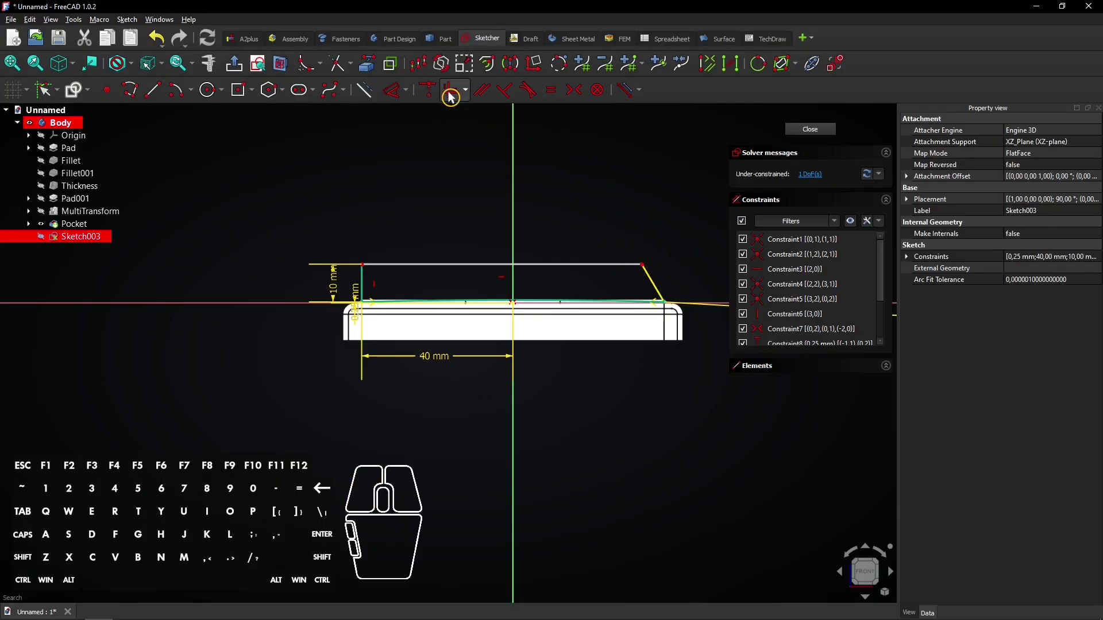
{"action": "left_click", "coordinate": [459, 94]}
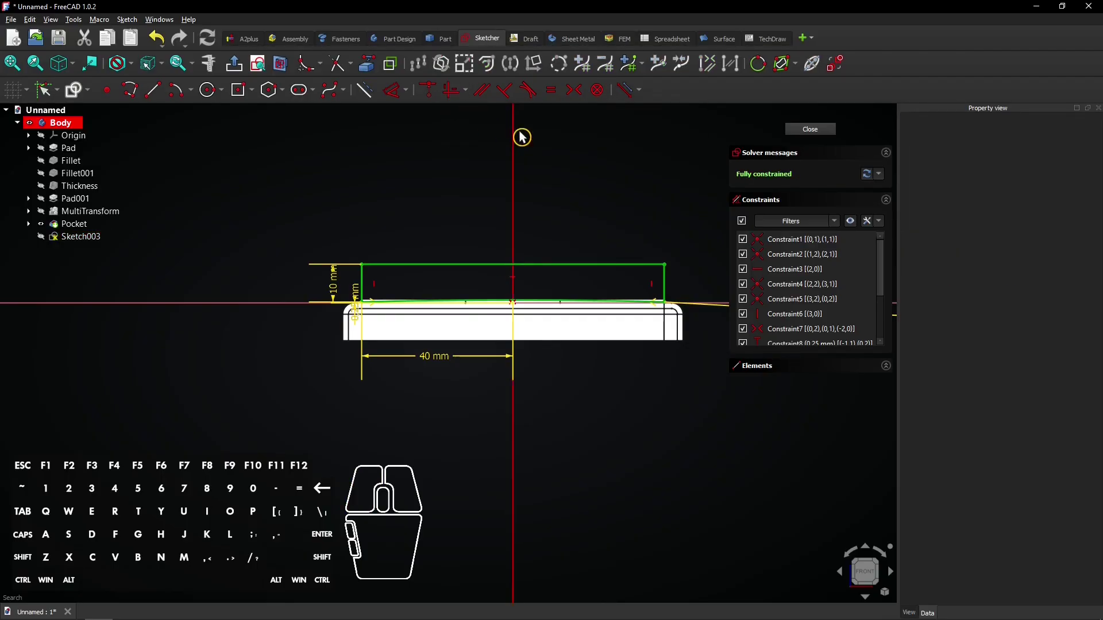
Close Sketch003 and start a Through all pocket from the arched profile
{"action": "left_click", "coordinate": [808, 131]}
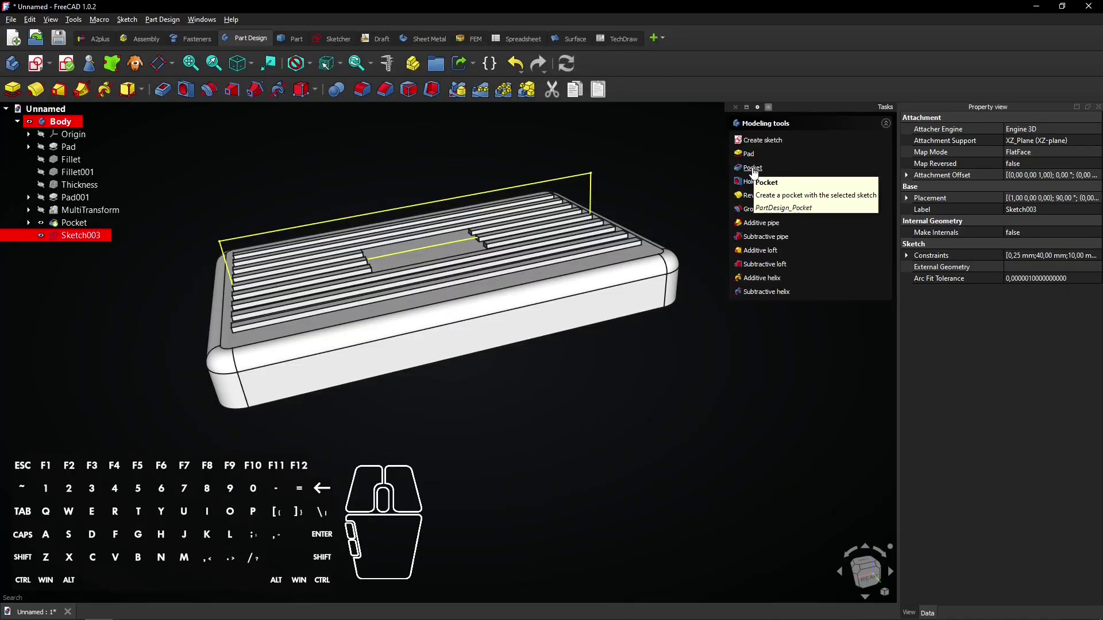
{"action": "left_click", "coordinate": [756, 175]}
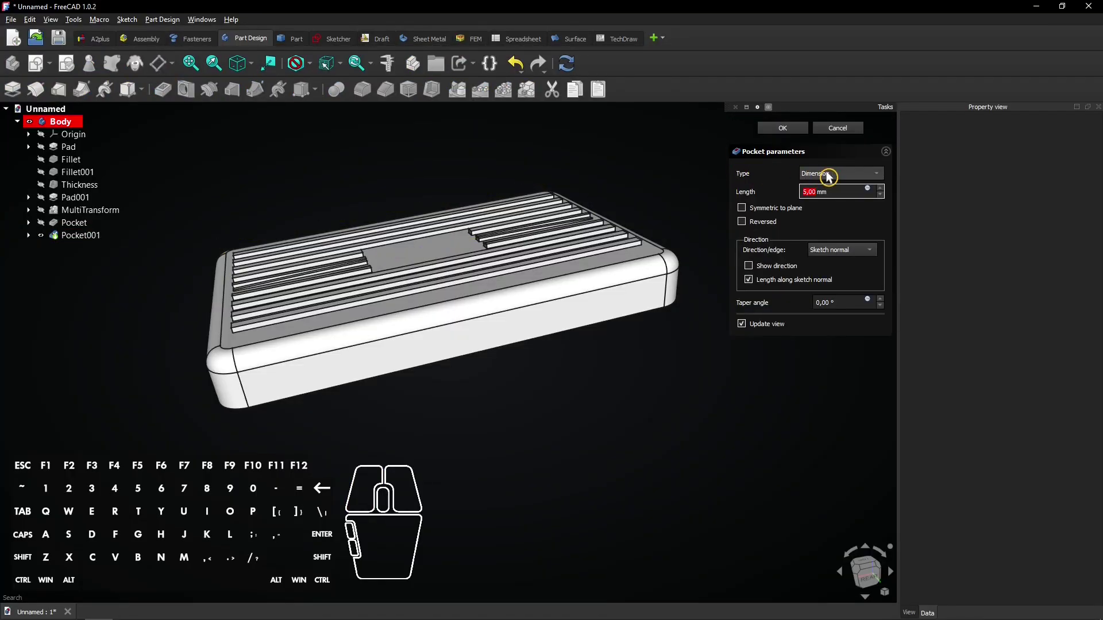
{"action": "left_click", "coordinate": [832, 173]}
{"action": "left_click", "coordinate": [850, 184]}
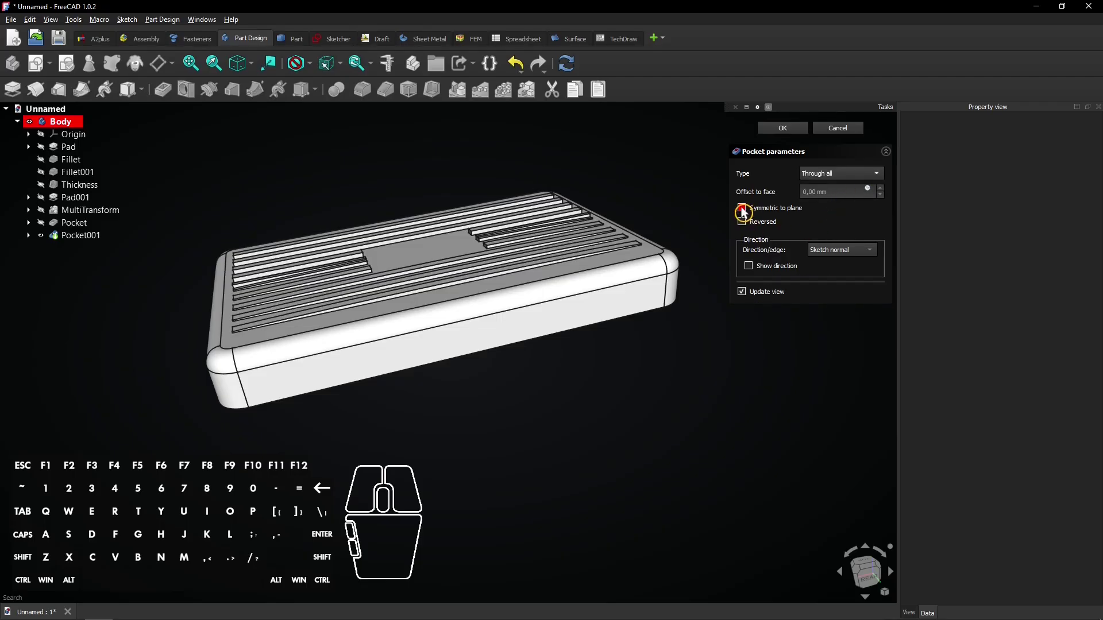
Inspect the ribs, set the pocket Symmetric to plane, and confirm it as Pocket001
{"action": "left_click_drag", "start_coordinate": [586, 387], "coordinate": [438, 428]}
{"action": "scroll", "scroll_direction": "up", "scroll_amount": 3}
{"action": "middle_click", "coordinate": [513, 246]}
{"action": "left_click_drag", "start_coordinate": [680, 368], "coordinate": [569, 366]}
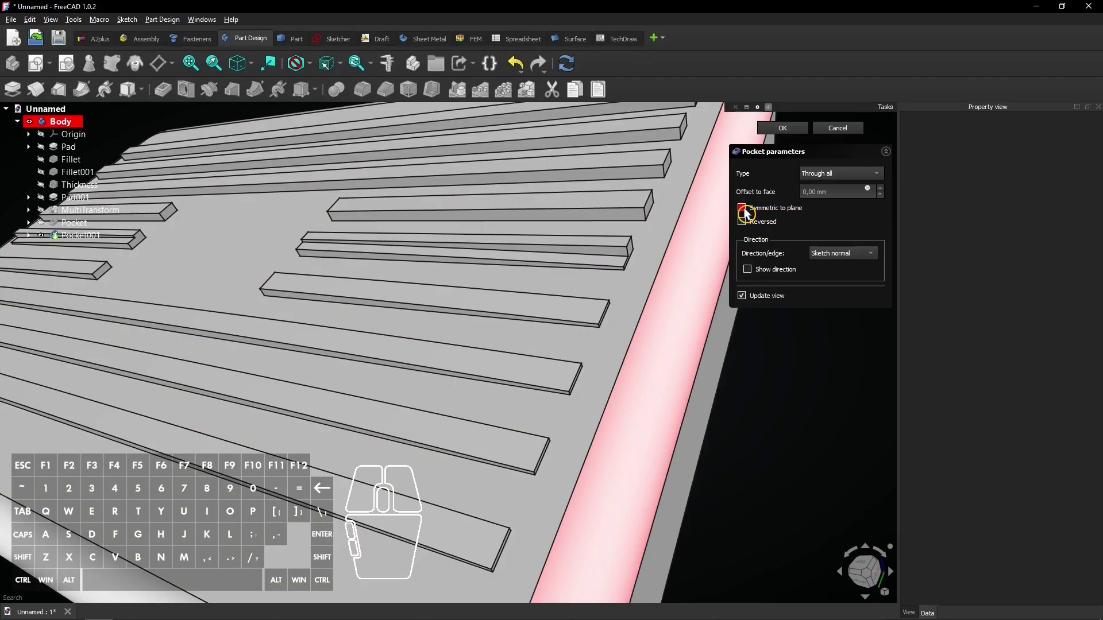
{"action": "left_click", "coordinate": [750, 210]}
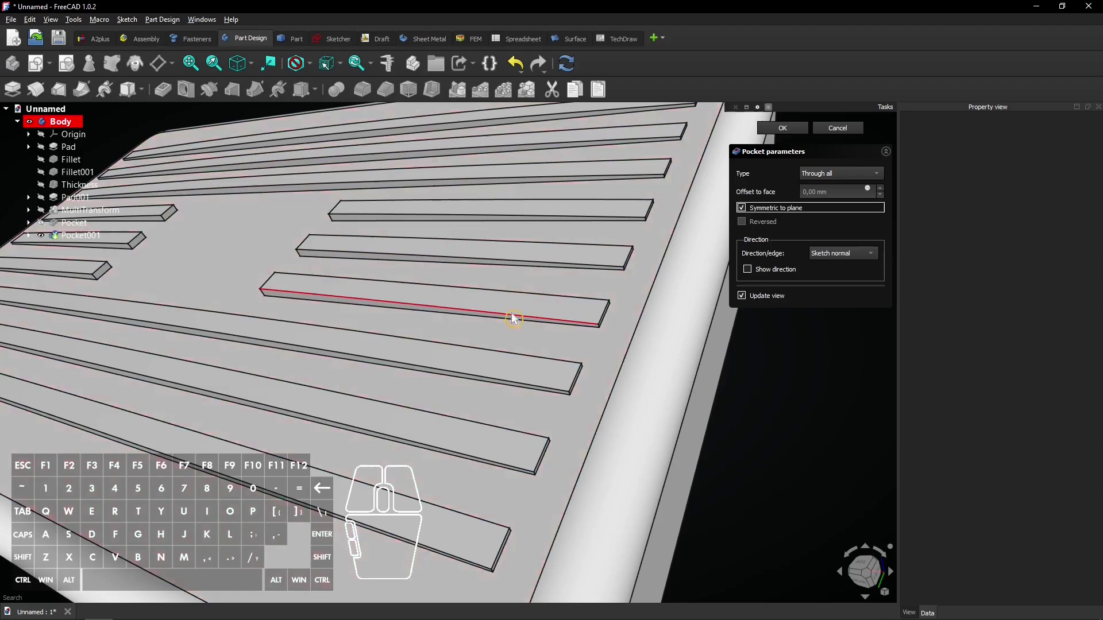
{"action": "left_click", "coordinate": [785, 132]}
{"action": "scroll", "scroll_direction": "down", "scroll_amount": 3}
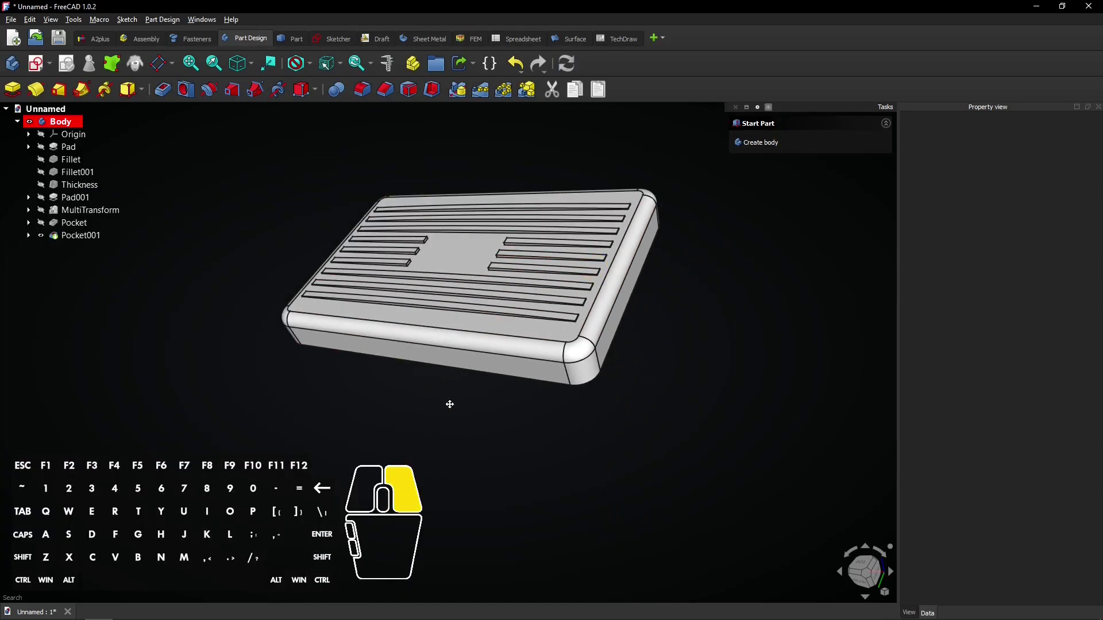